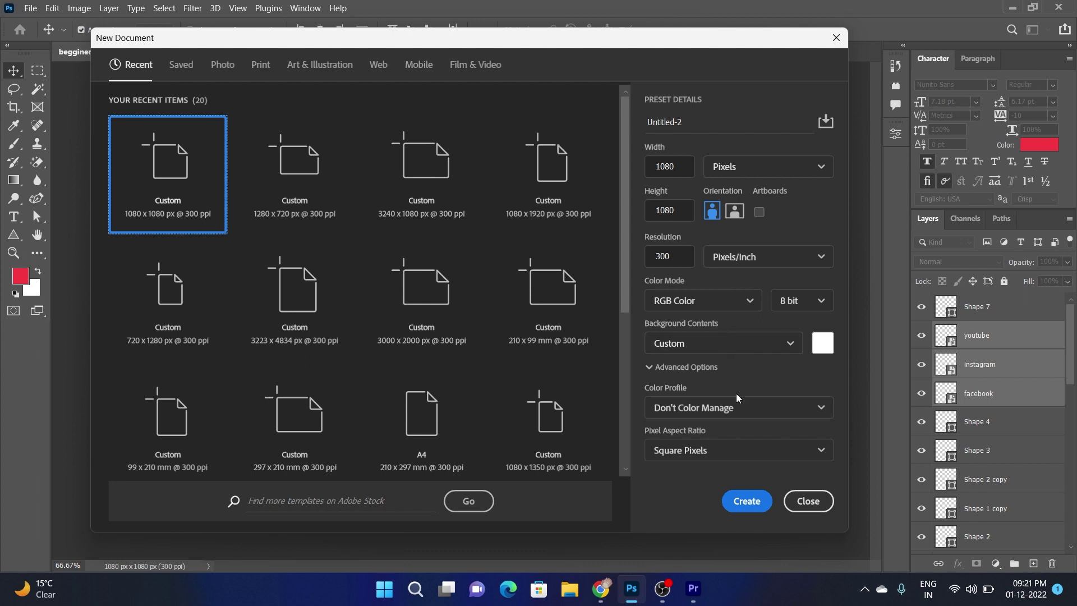
- Create a new 1080 × 1080 px document at 300 ppi from the custom preset
key("ctrl+n")
left_click(755, 496)
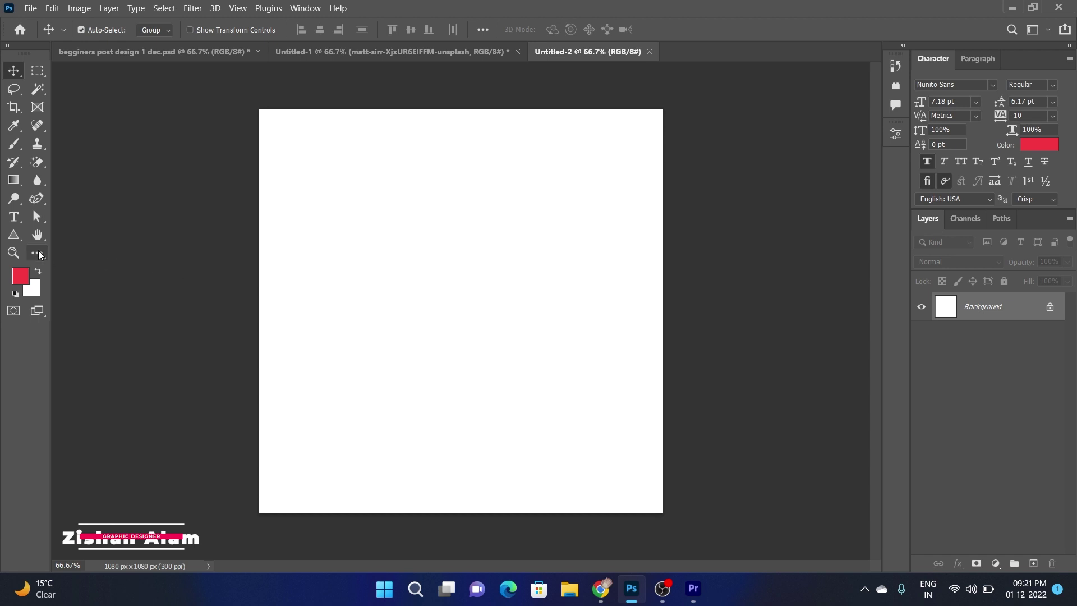
- Draw a red, strokeless rectangle covering the top half of the canvas
left_click_drag(21, 236, 209, 34)
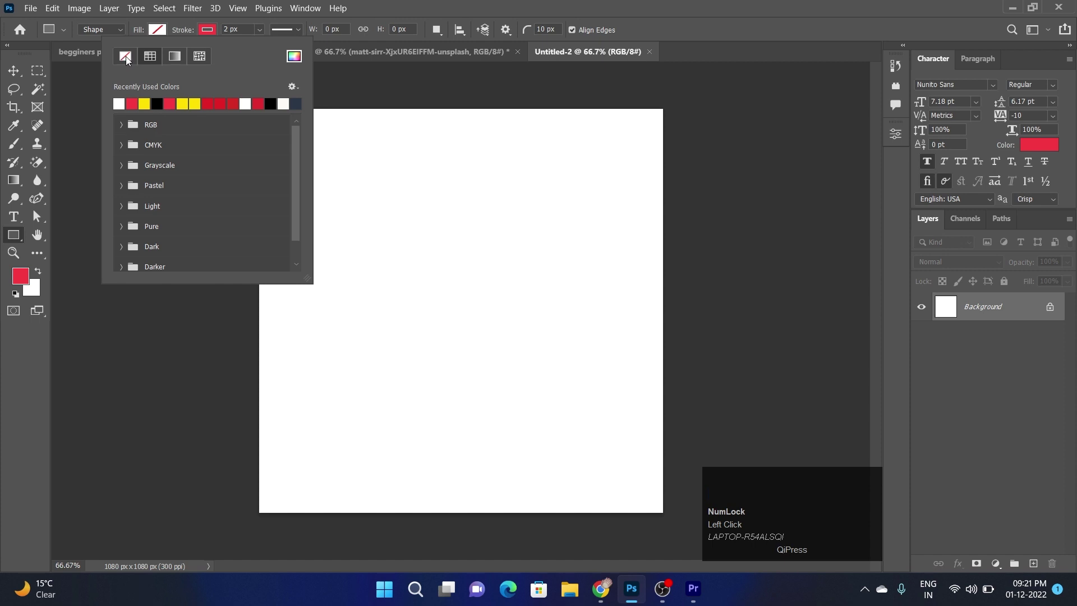
left_click_drag(126, 58, 468, 121)
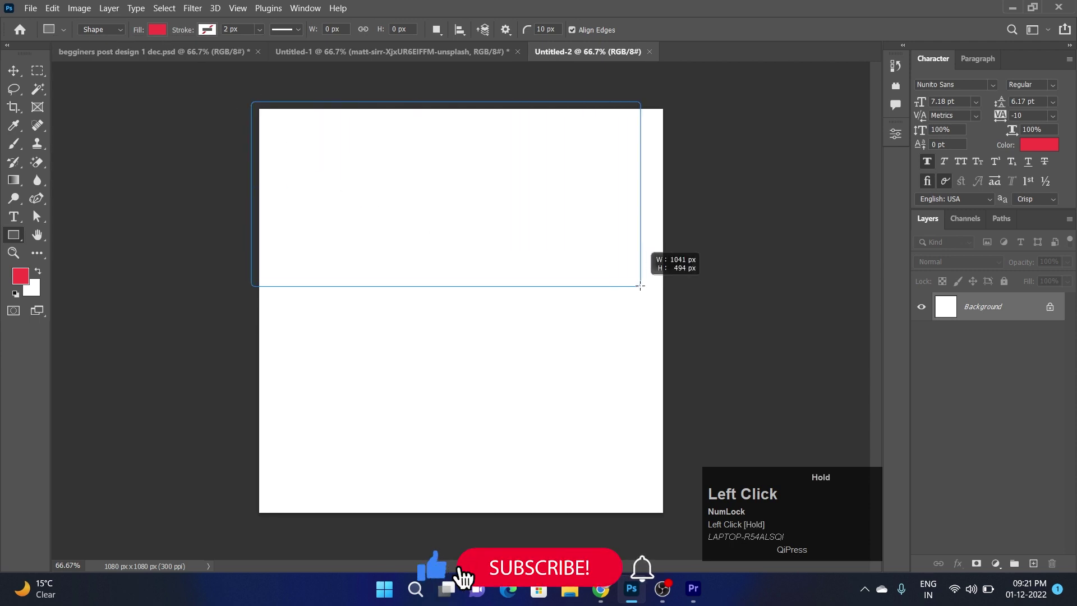
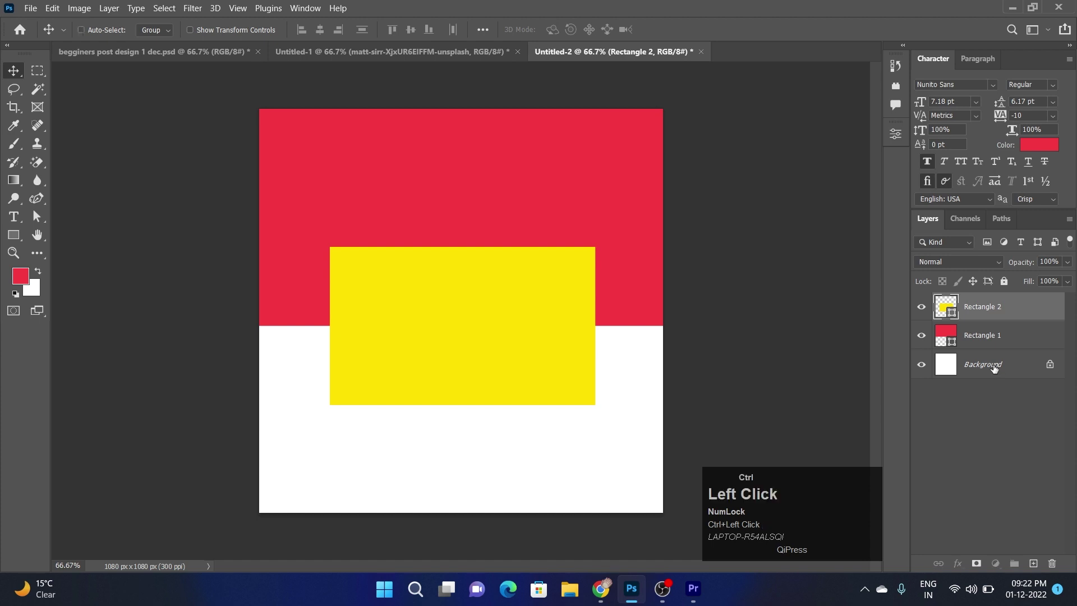
- Centre the yellow rectangle, duplicate it, and make the copy an unfilled 2 px black outline
left_click(318, 37)
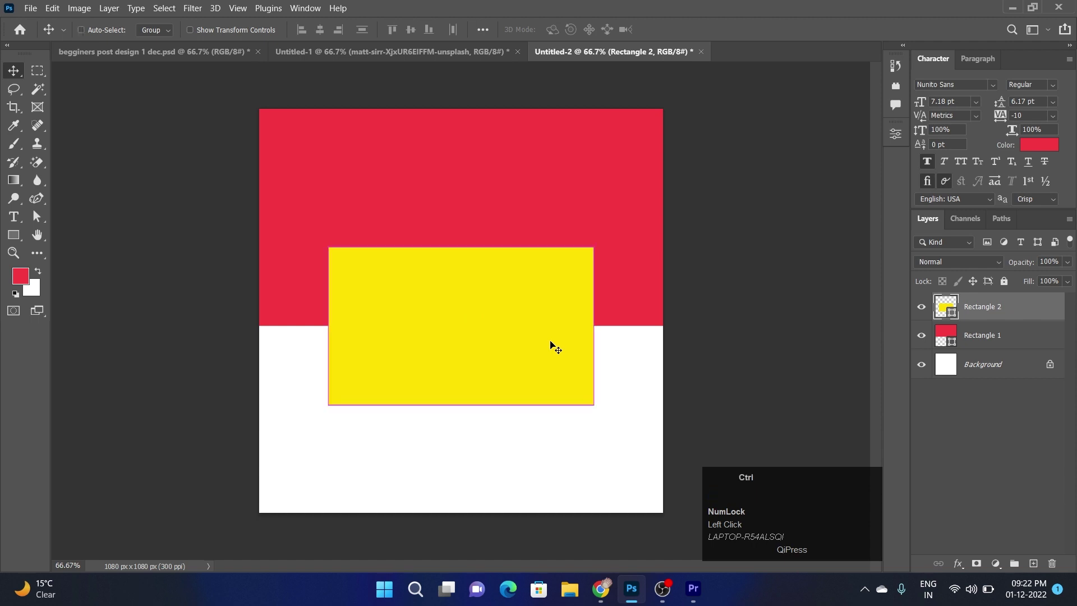
key("ctrl+j")
left_click_drag(997, 338, 959, 571)
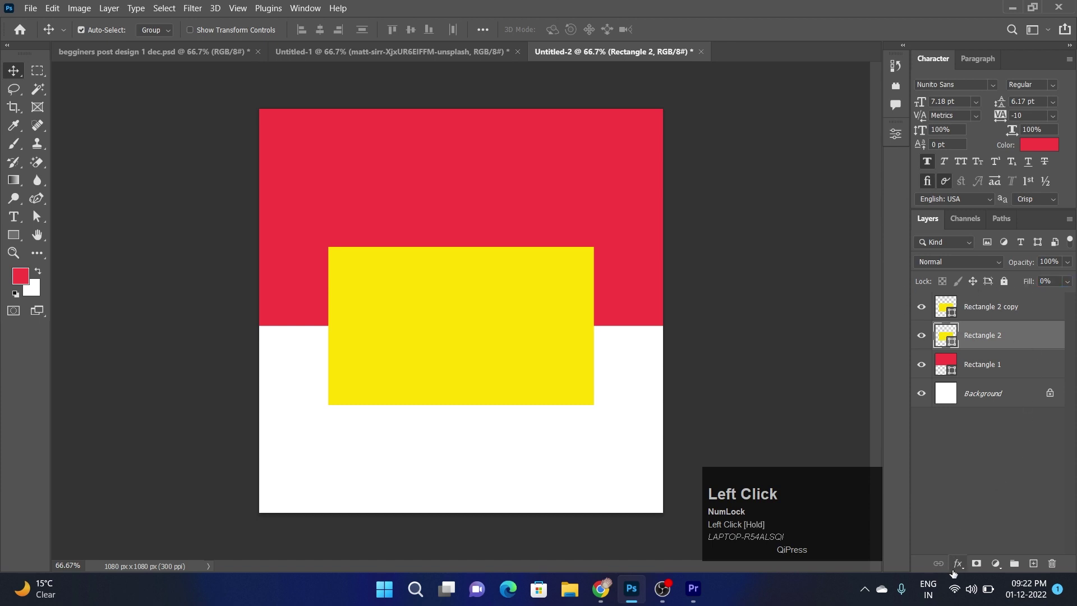
left_click(960, 573)
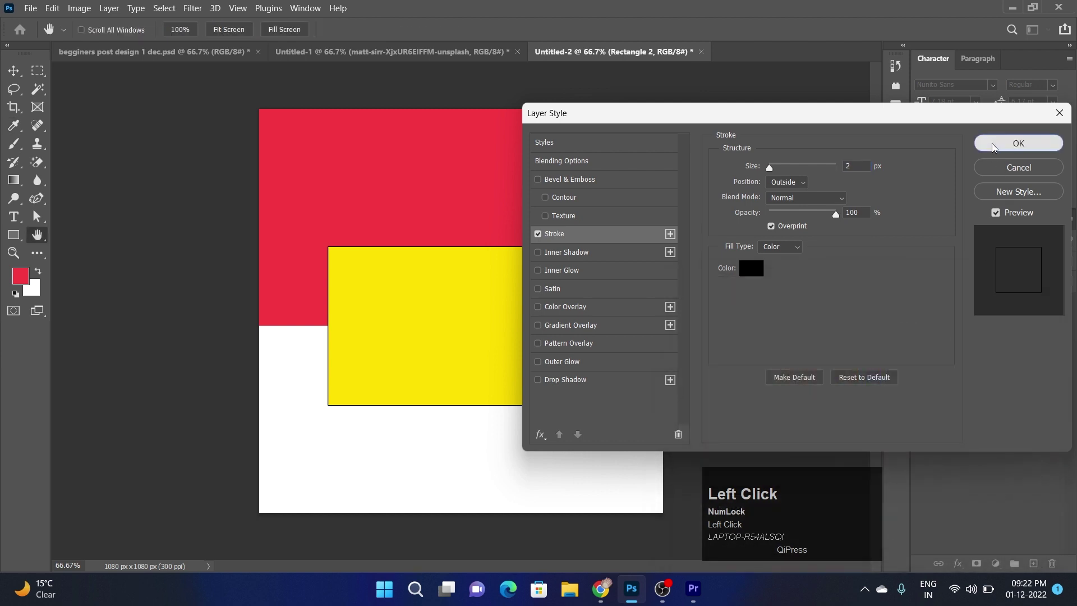
- Offset the outline frame down-left and nudge the yellow rectangle up-right over it
key("Down")
key("Left")
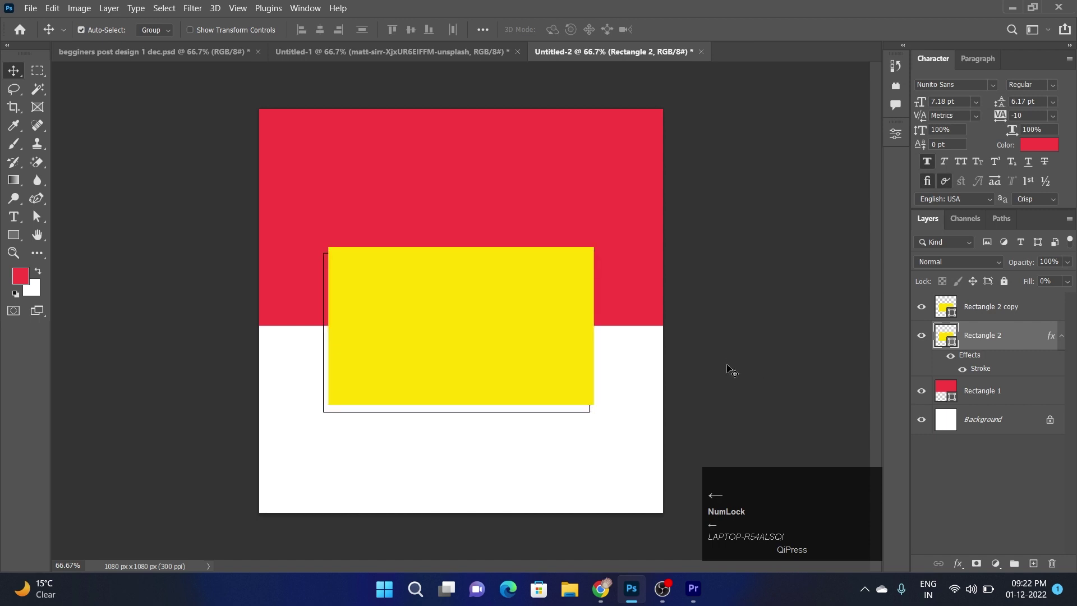
key("Up")
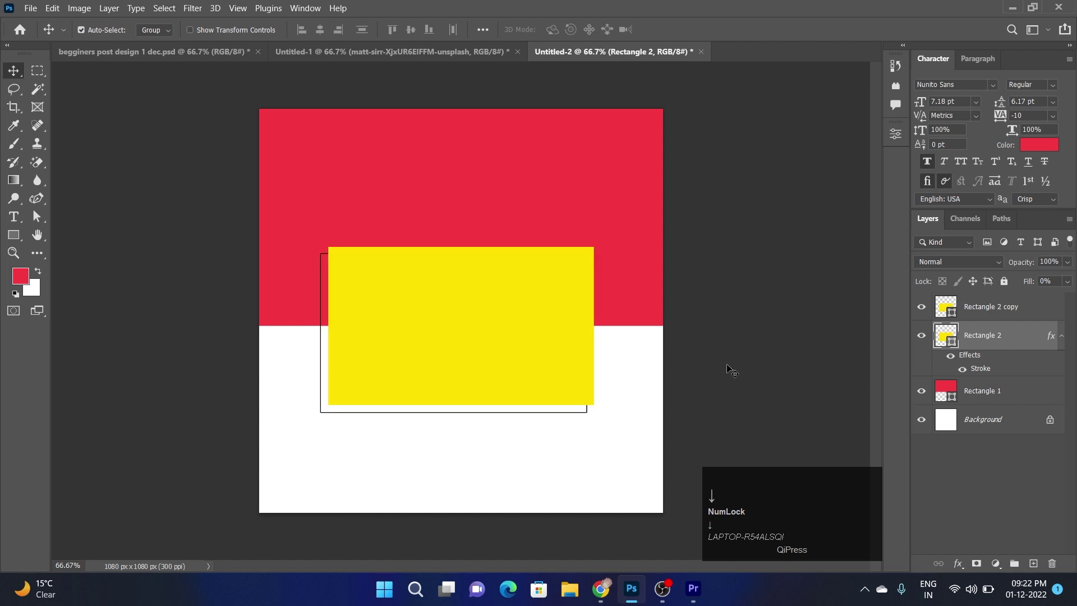
key("Right")
left_click_drag(733, 369, 697, 395)
key("Right")
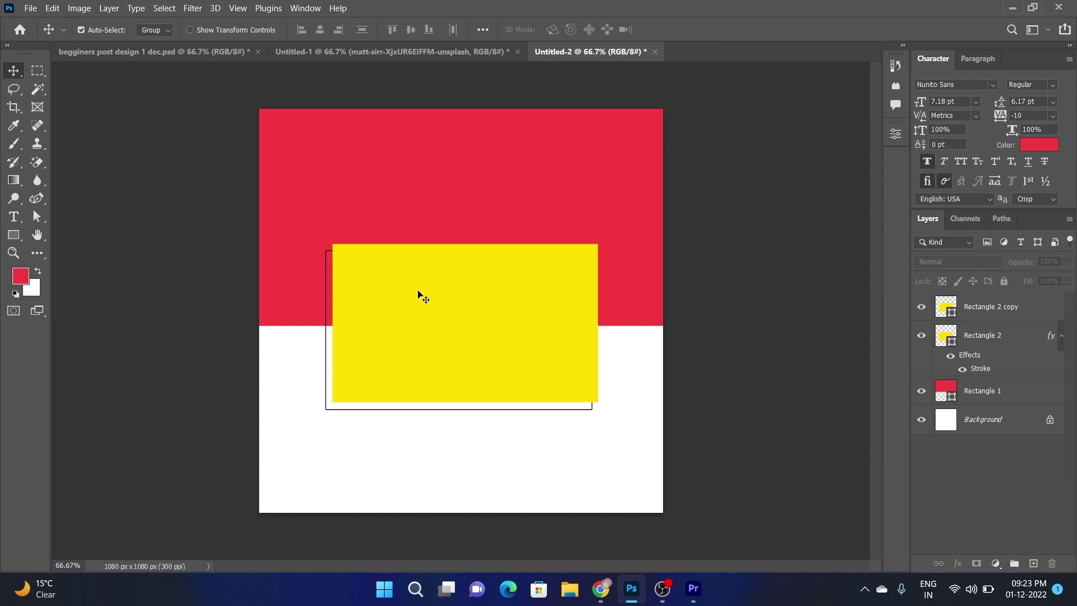
- Place the street photo, duplicate it, and hide the original at the bottom of the layer stack
left_click_drag(419, 59, 700, 334)
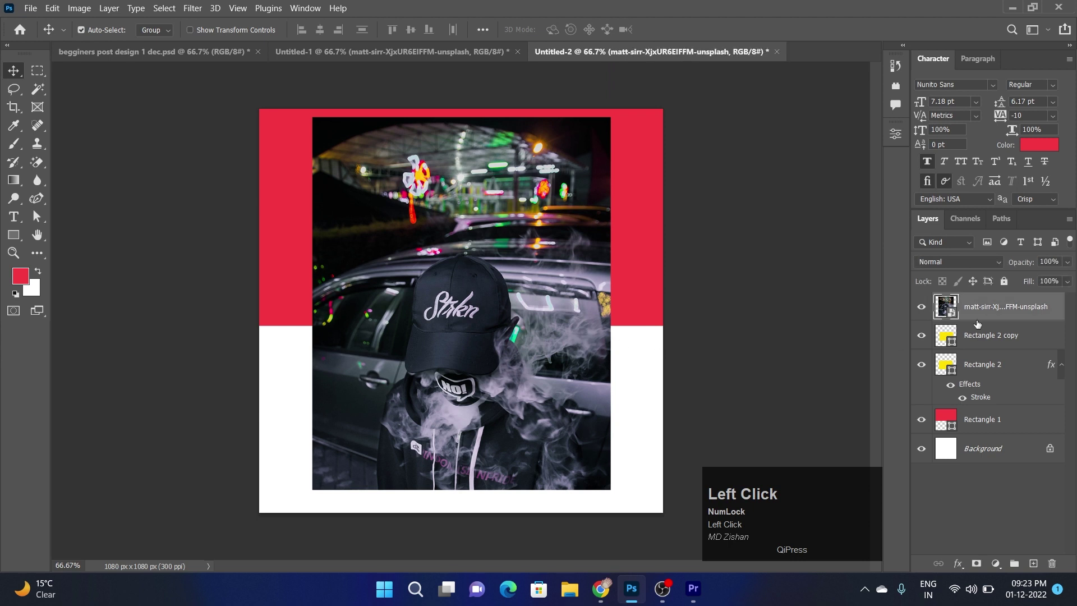
left_click(981, 324)
key("ctrl+j")
left_click_drag(993, 337, 927, 417)
left_click(1001, 391)
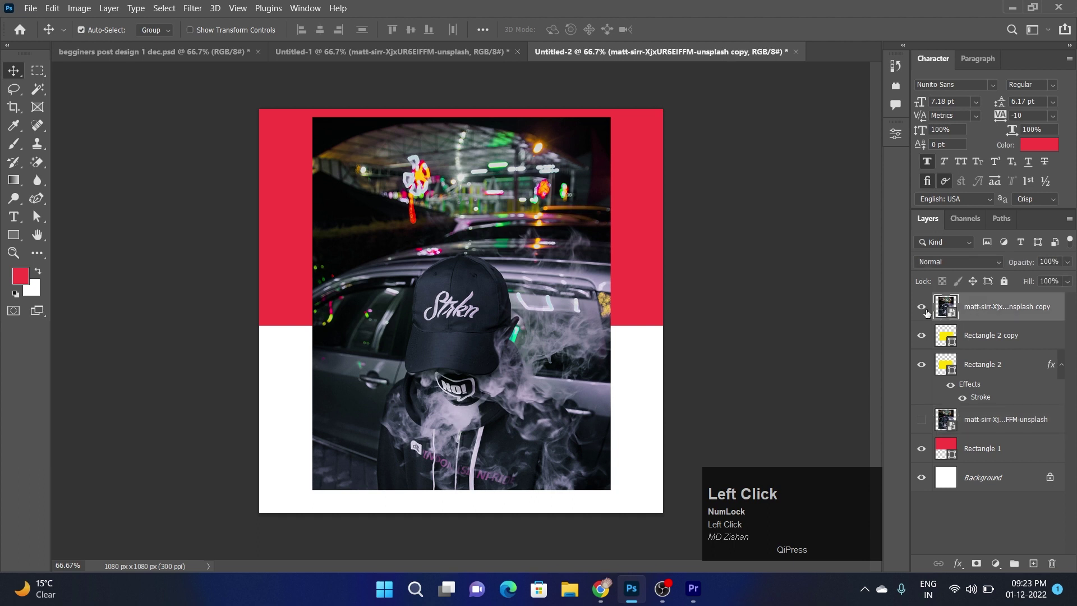
- Clip the photo copy to the yellow rectangle and reposition it to show the cap
right_click(976, 310)
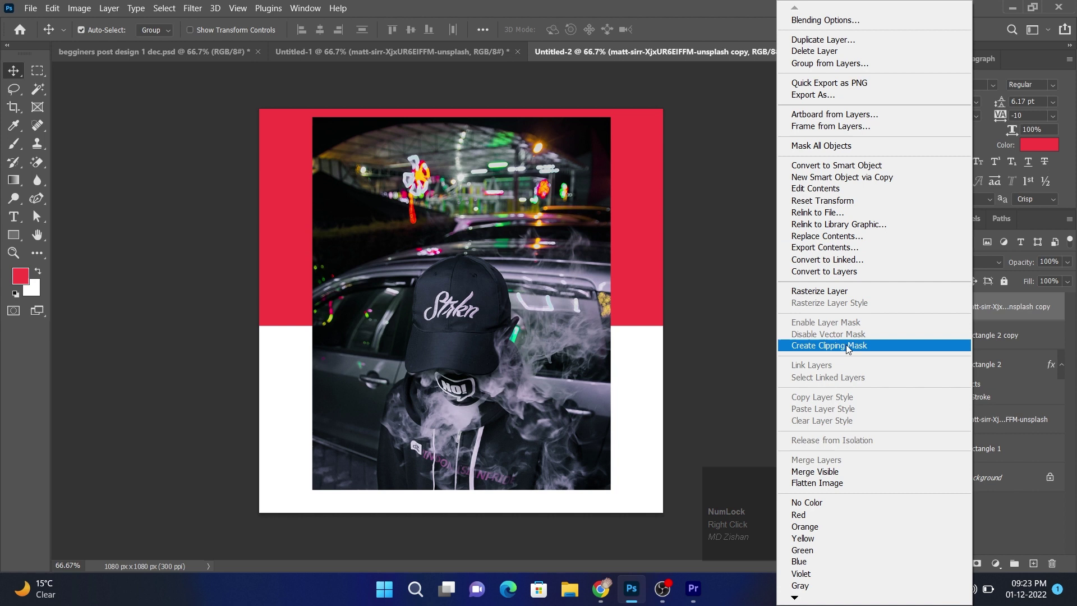
left_click(849, 349)
key("ctrl+y")
left_click_drag(552, 334, 677, 366)
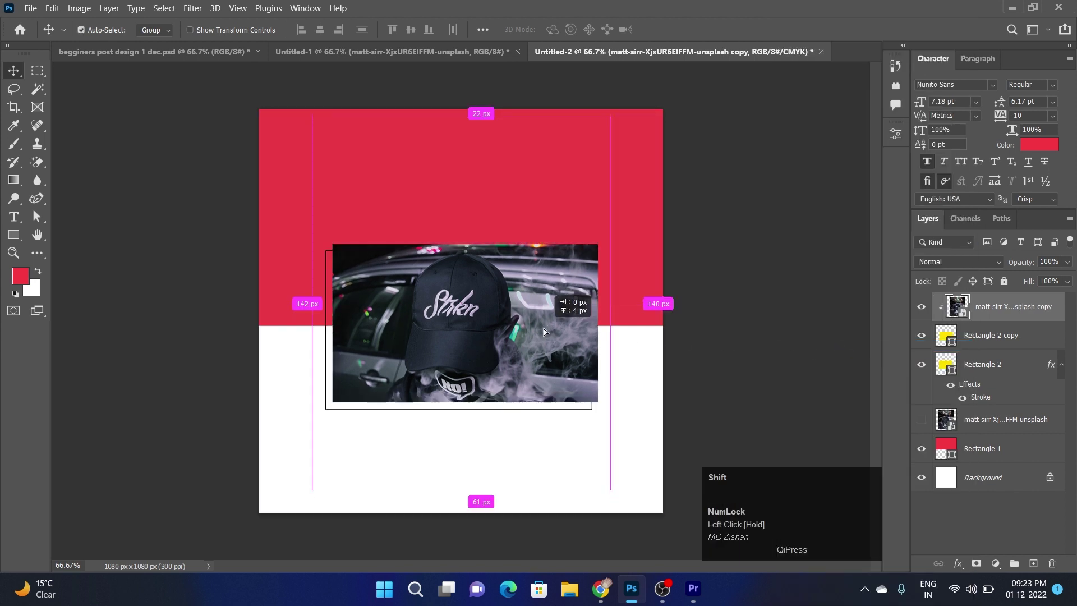
key("Up")
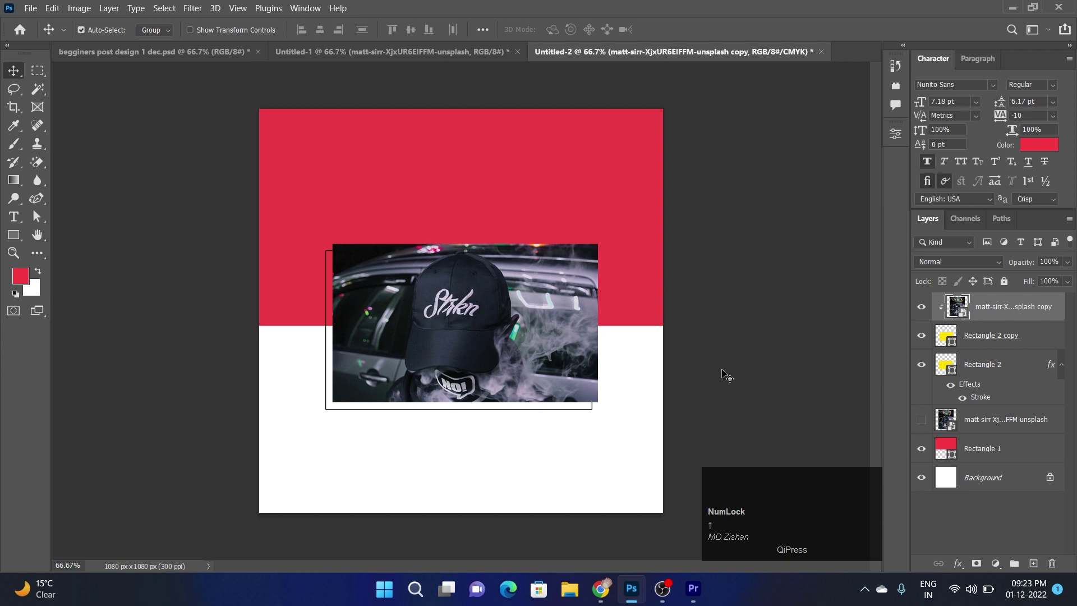
- Free-transform the framed photo rectangle to stretch it wider
key("ctrl+t")
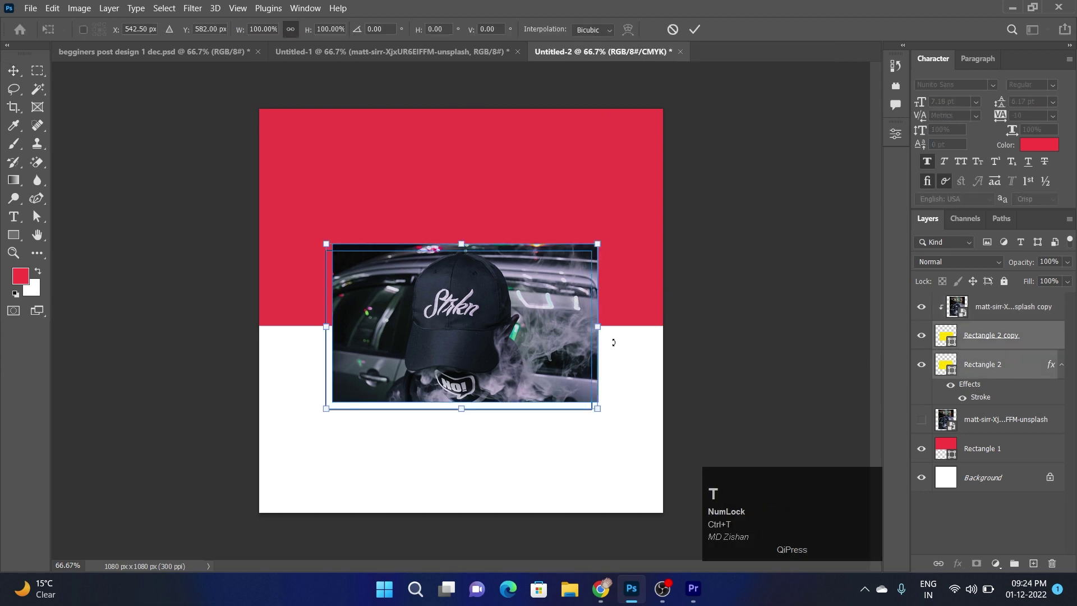
left_click(510, 402)
left_click_drag(661, 401, 897, 450)
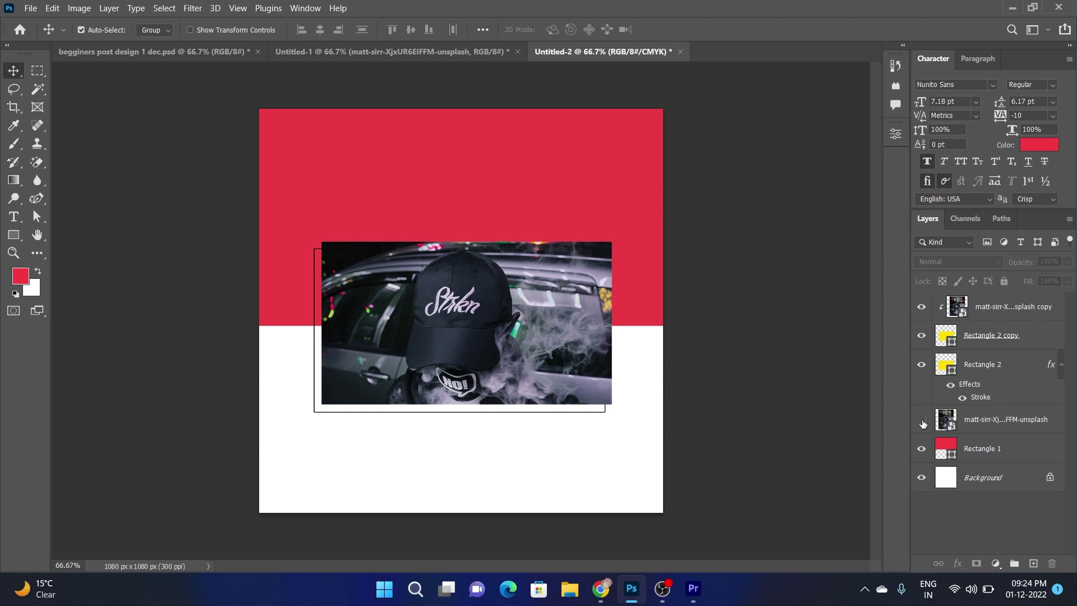
- Show the original photo, clip it to the red band, and set Multiply at about 26% opacity
left_click_drag(926, 424, 986, 421)
right_click(986, 421)
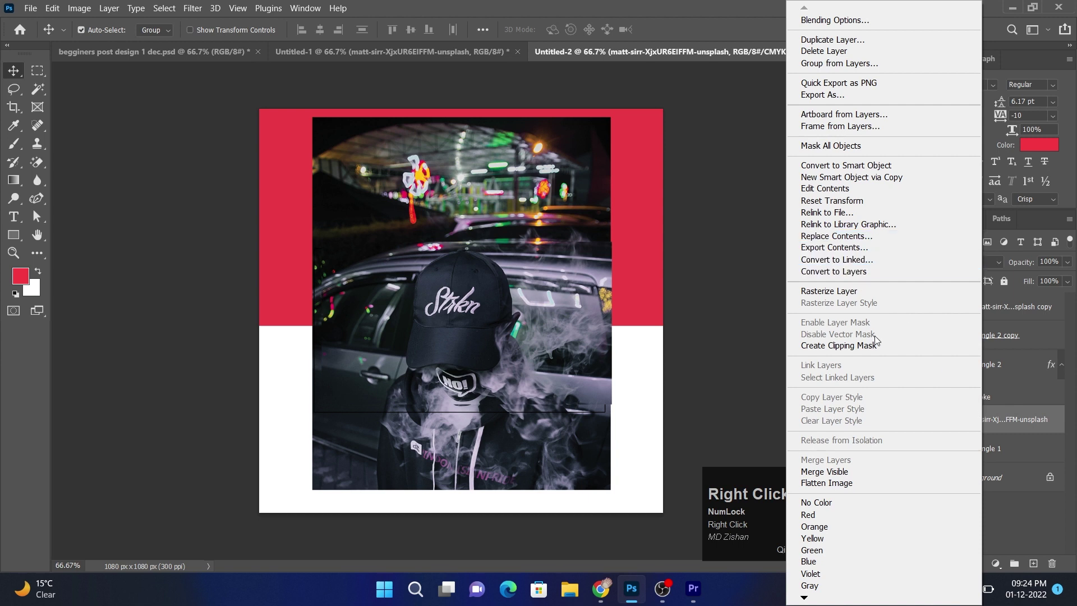
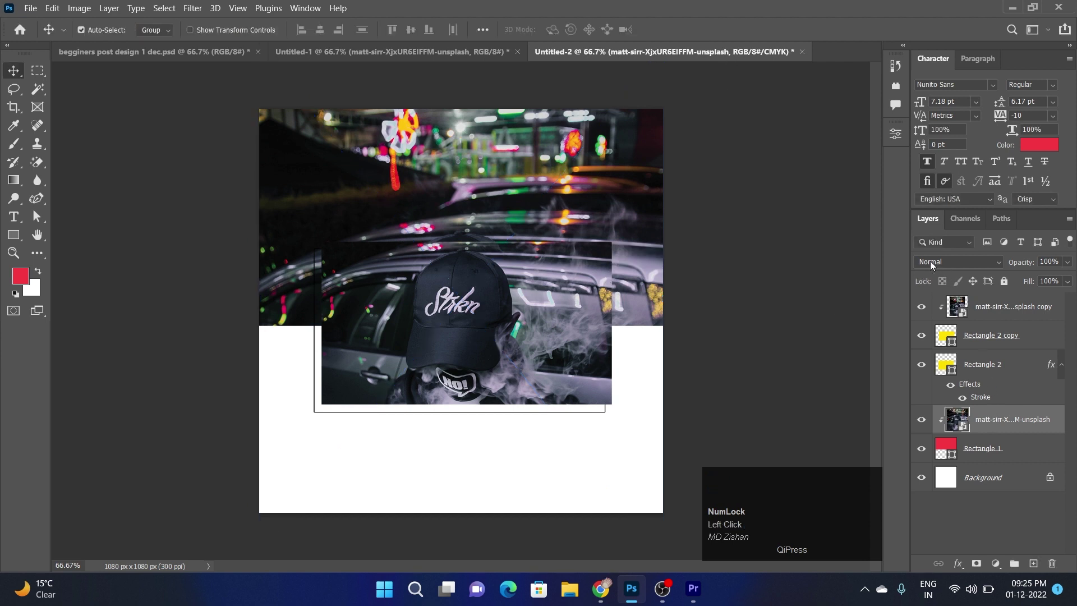
double_click(931, 265)
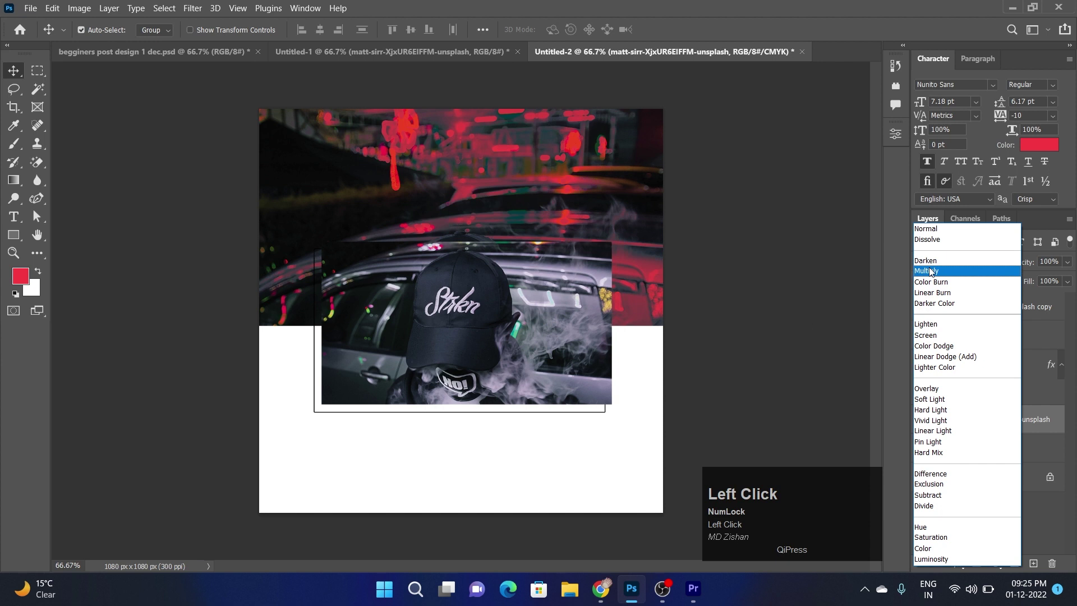
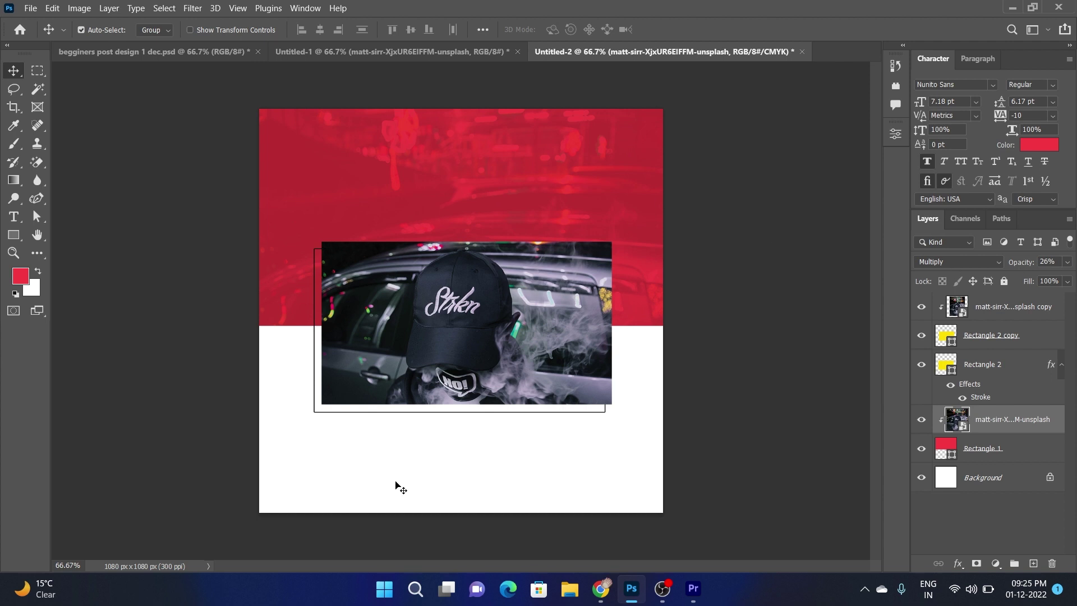
left_click_drag(713, 235, 1011, 288)
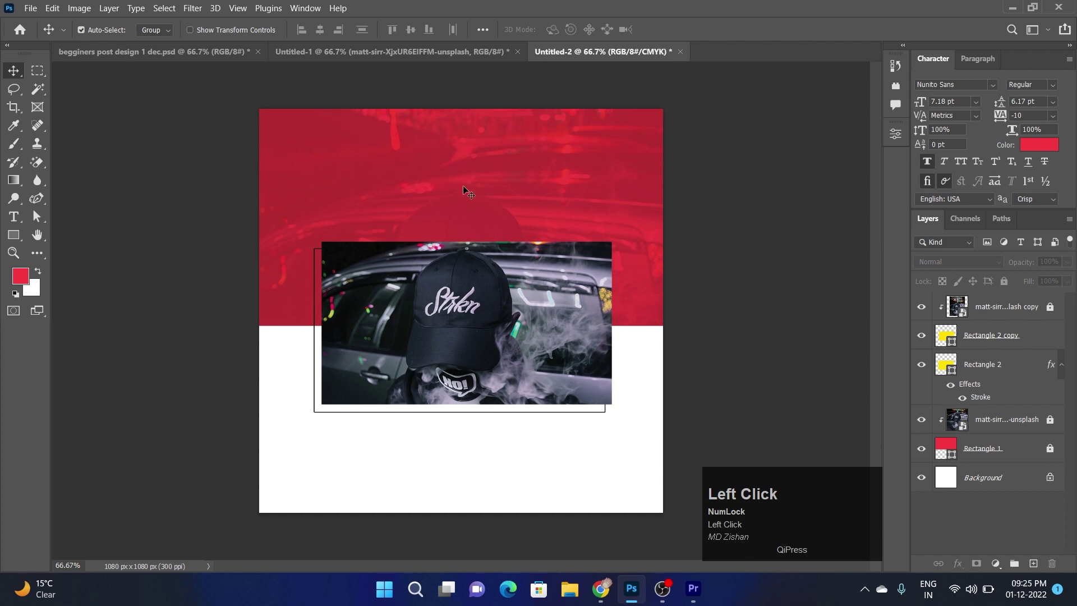
- Add the white 'Build Your' headline in the red band and resize it
left_click(736, 179)
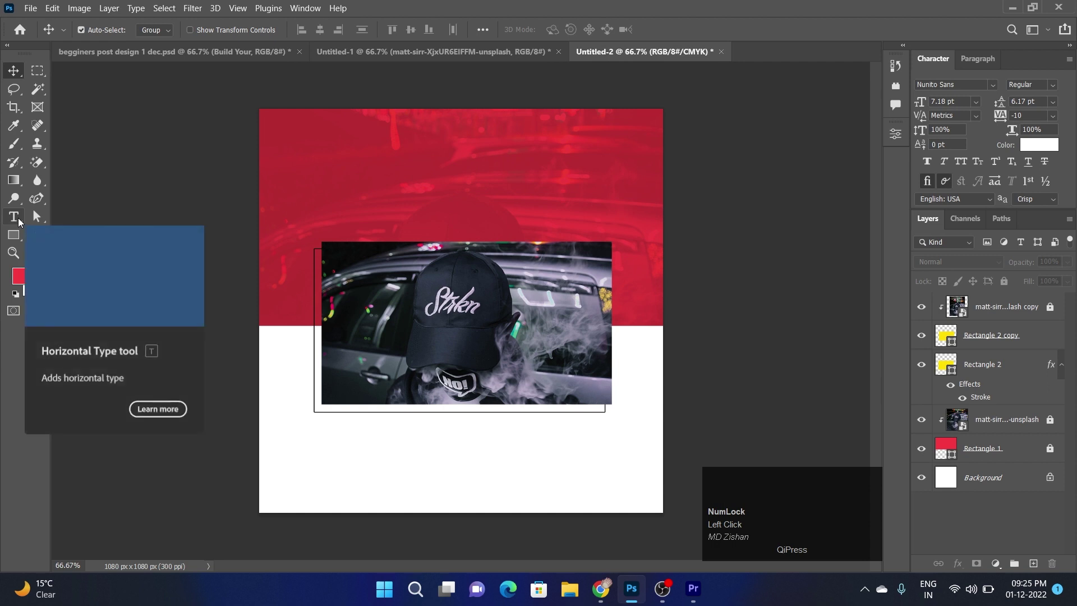
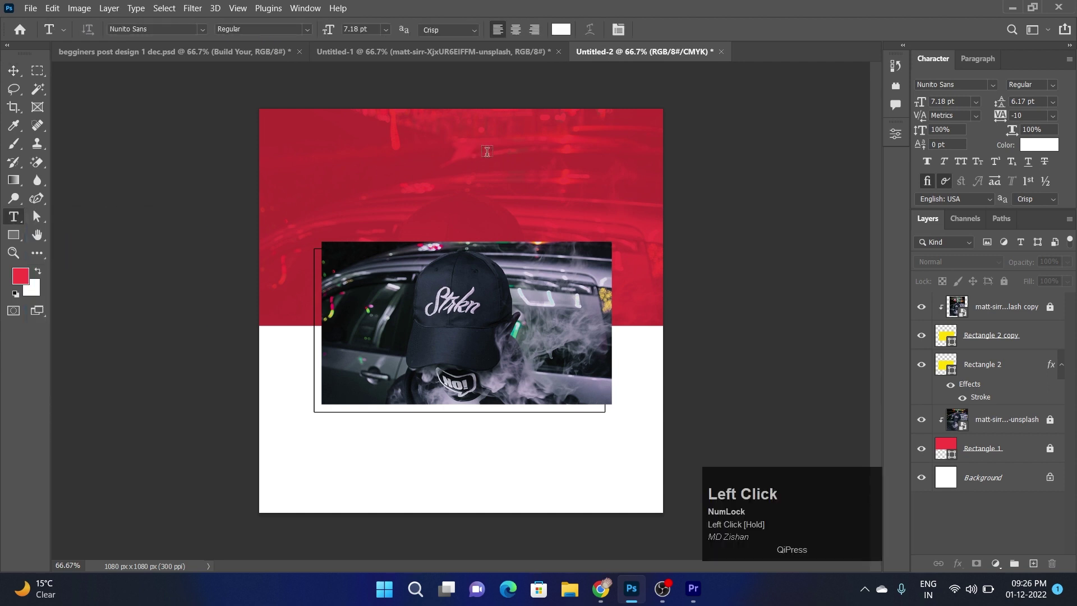
key("ctrl+v")
left_click(13, 71)
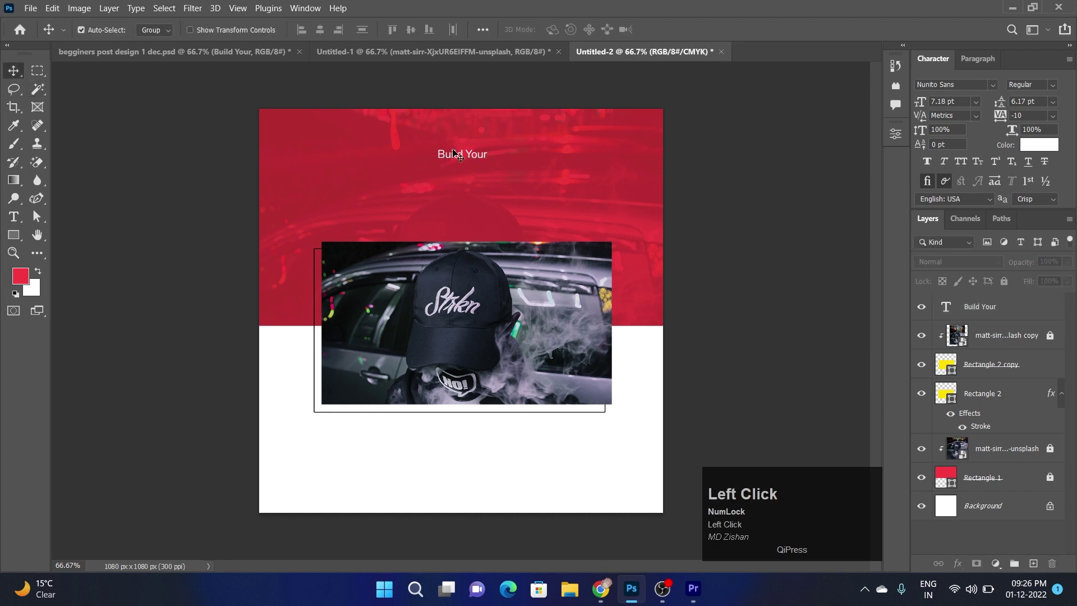
left_click(463, 166)
key("ctrl+t")
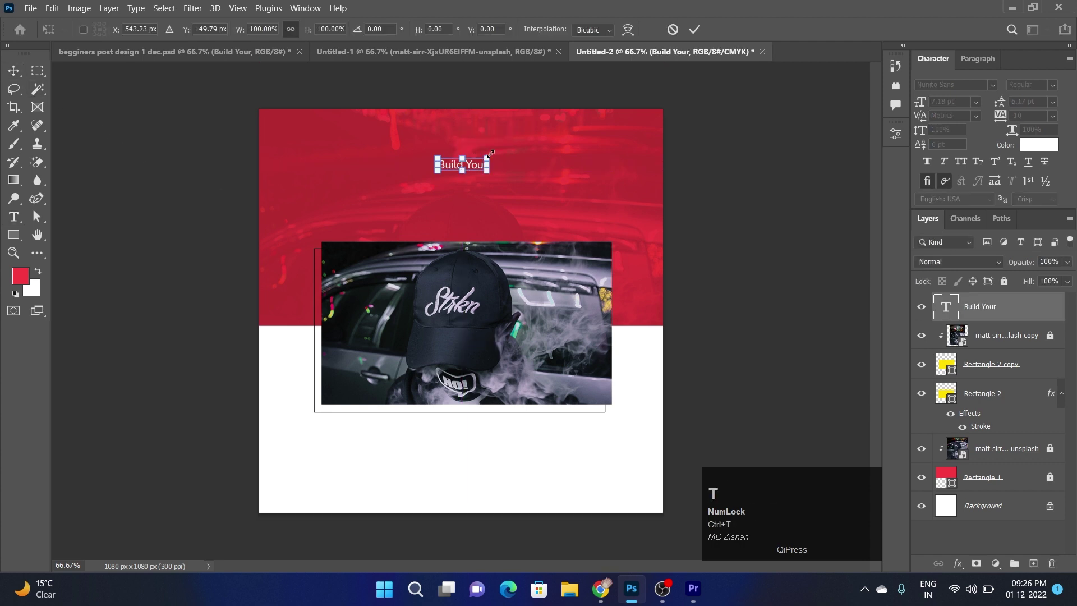
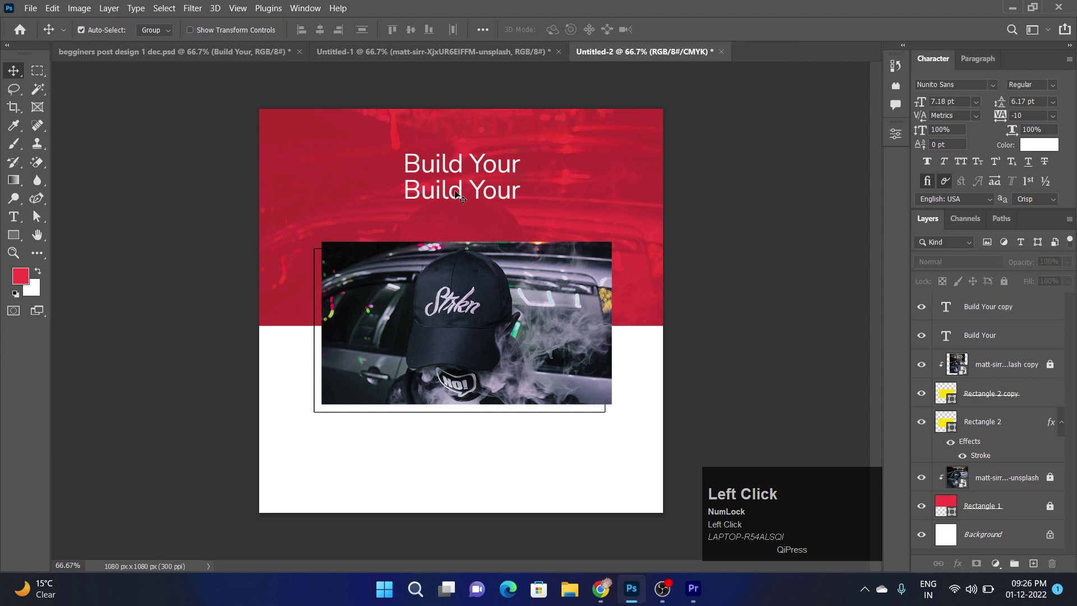
- Change the duplicated line to a larger yellow 'Own Style' and centre 'Build Your' above it
left_click(230, 59)
key("ctrl+v")
left_click_drag(674, 32, 539, 205)
key("Up")
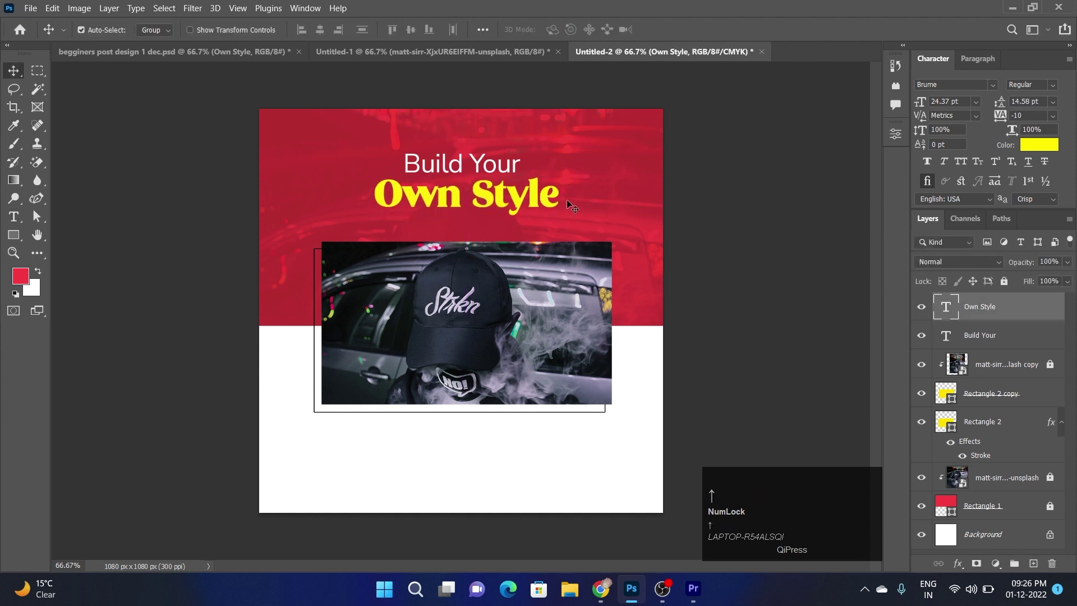
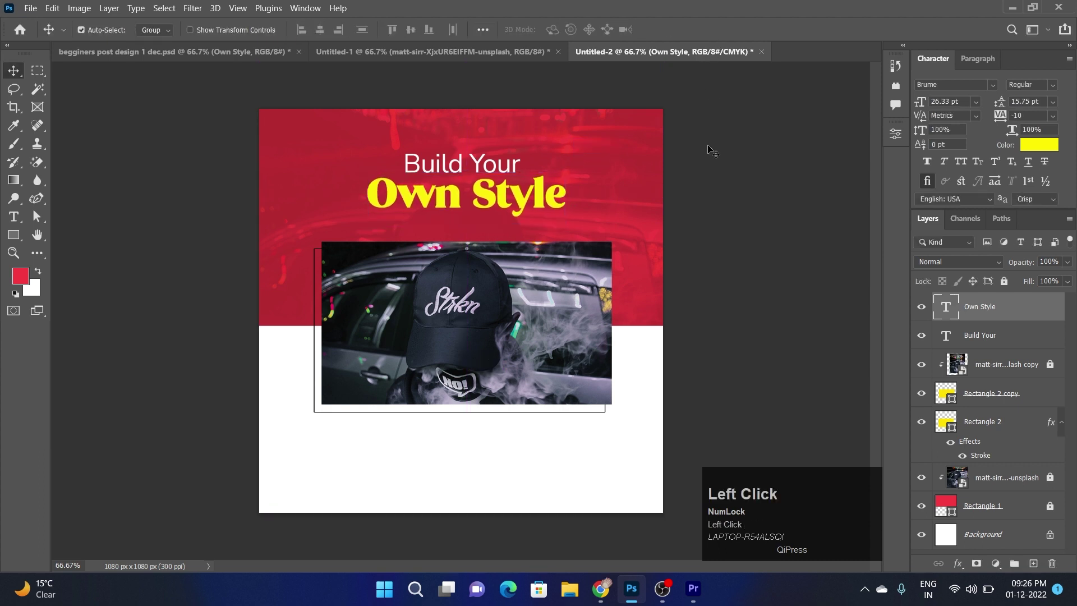
key("Down")
left_click_drag(709, 189, 82, 227)
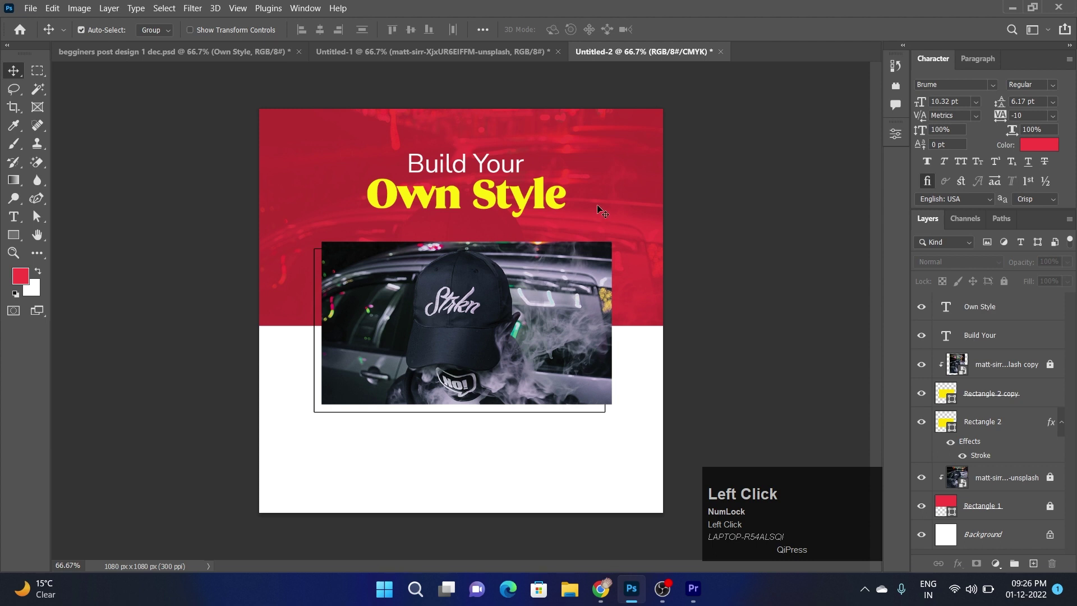
- Draw a short 2 px yellow underline beneath 'Own Style' with the Pen Tool
left_click_drag(42, 201, 159, 32)
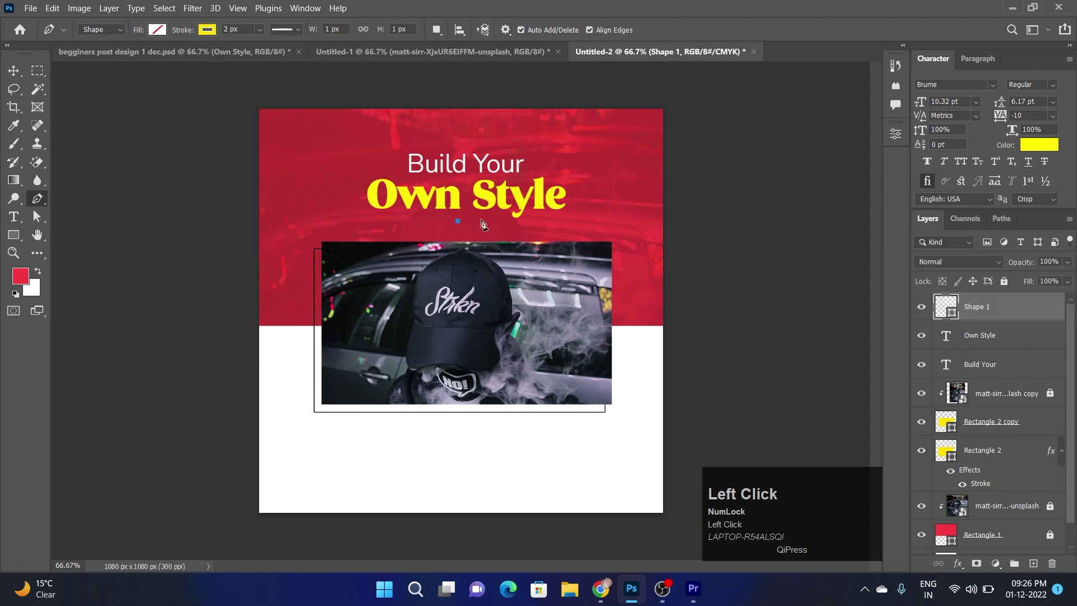
left_click_drag(491, 225, 324, 34)
left_click_drag(477, 147, 358, 47)
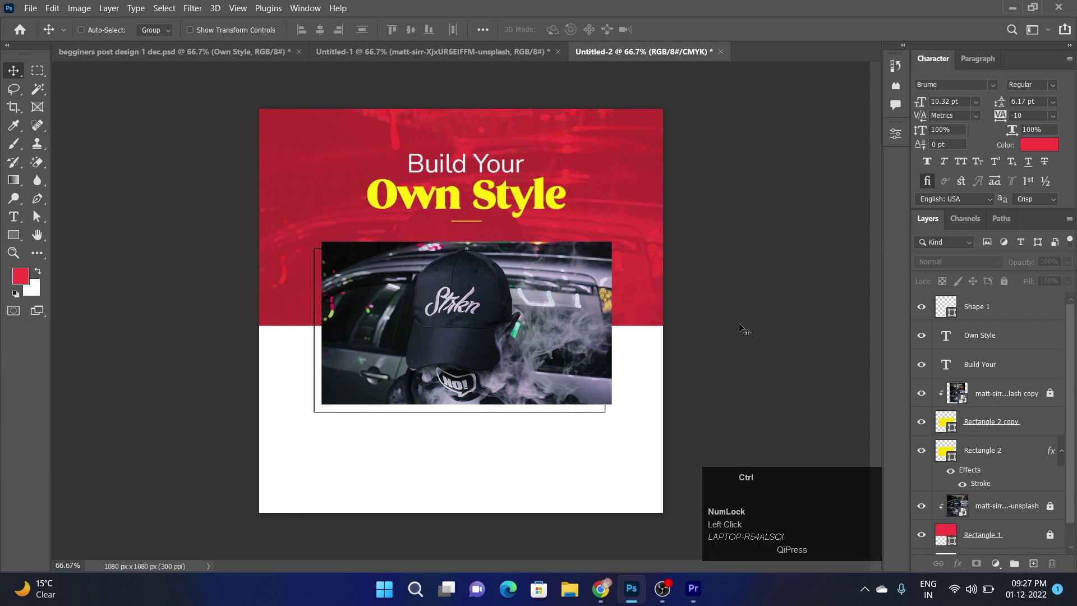
- Show rulers and drag out guides framing the headline area
key("ctrl+r")
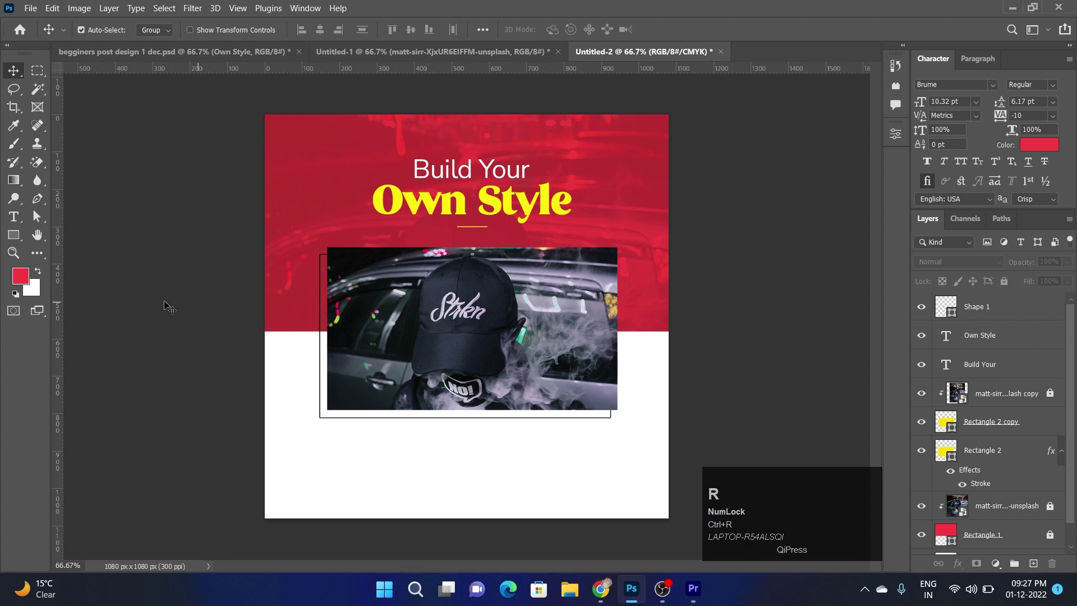
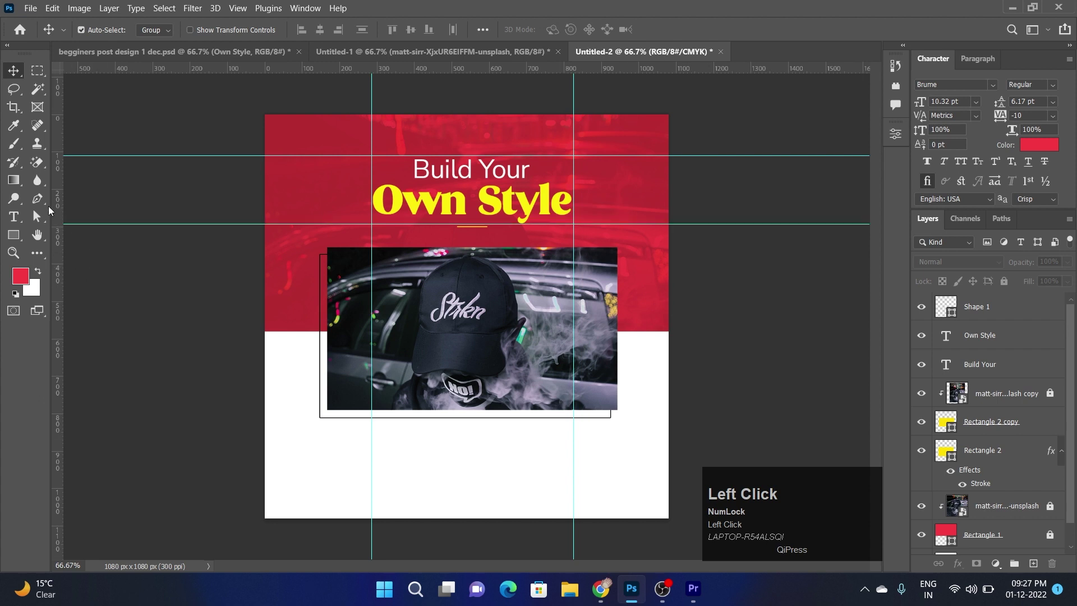
left_click(43, 199)
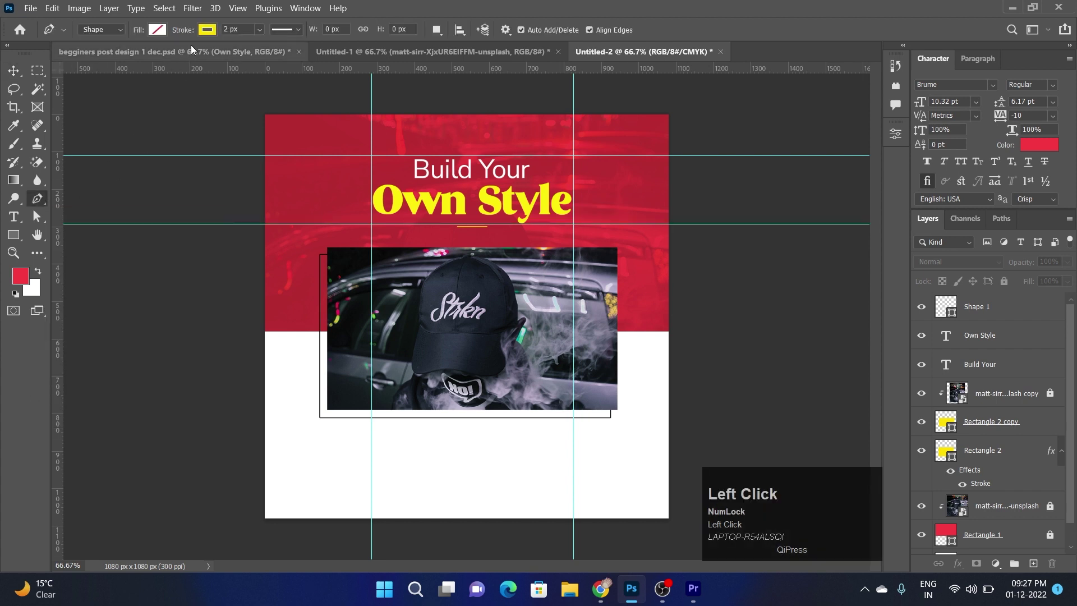
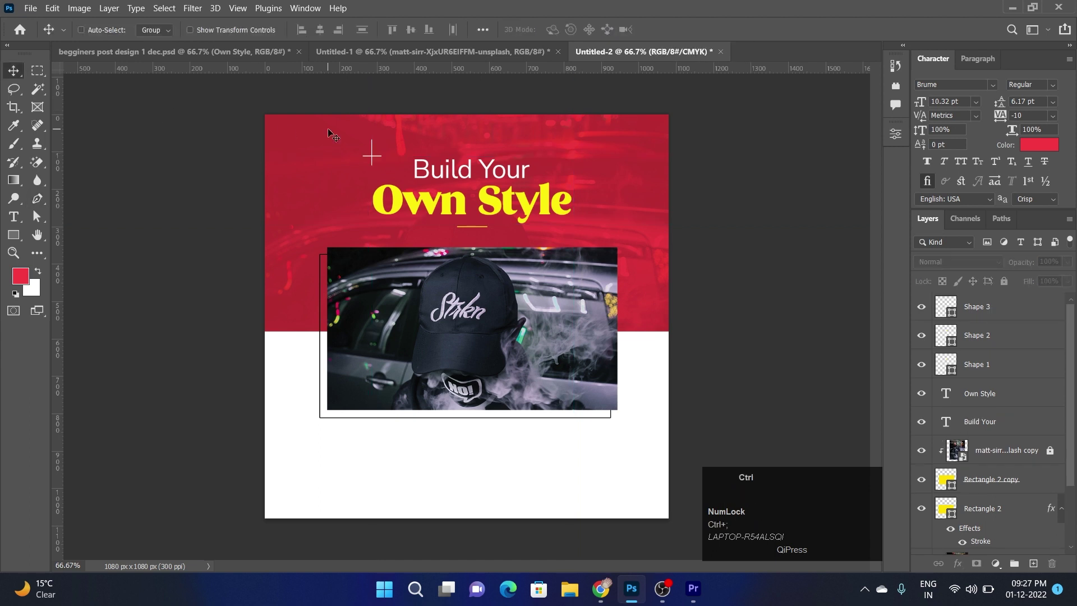
- Hide the guides, position the white plus sign above-left of 'Build Your', and copy it right of 'Own Style'
key("ctrl+r")
left_click(325, 130)
left_click_drag(373, 158, 518, 175)
key("Down")
key("Right")
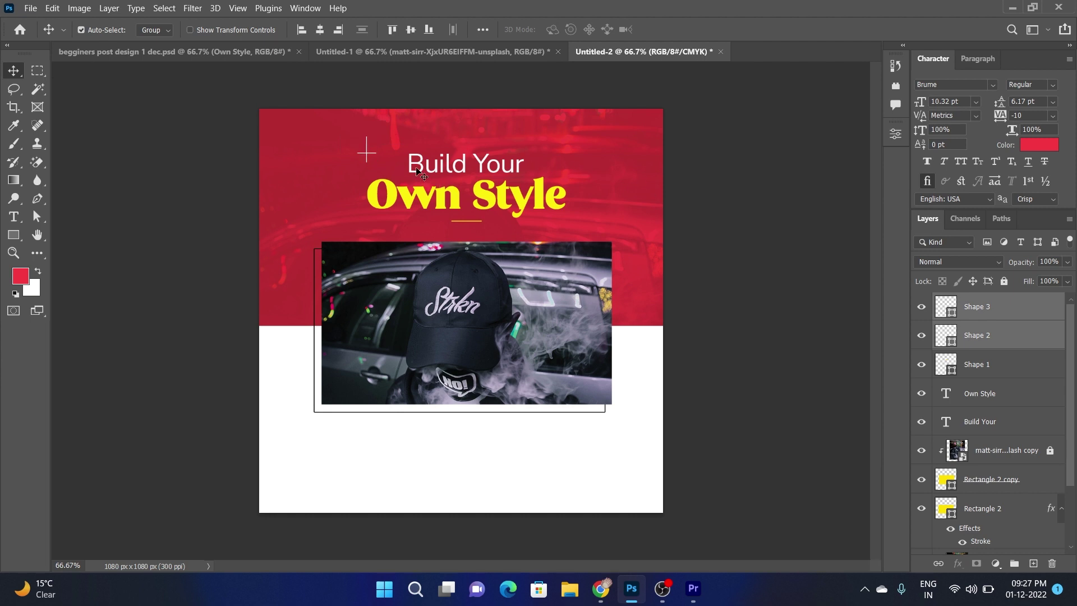
left_click_drag(372, 157, 731, 230)
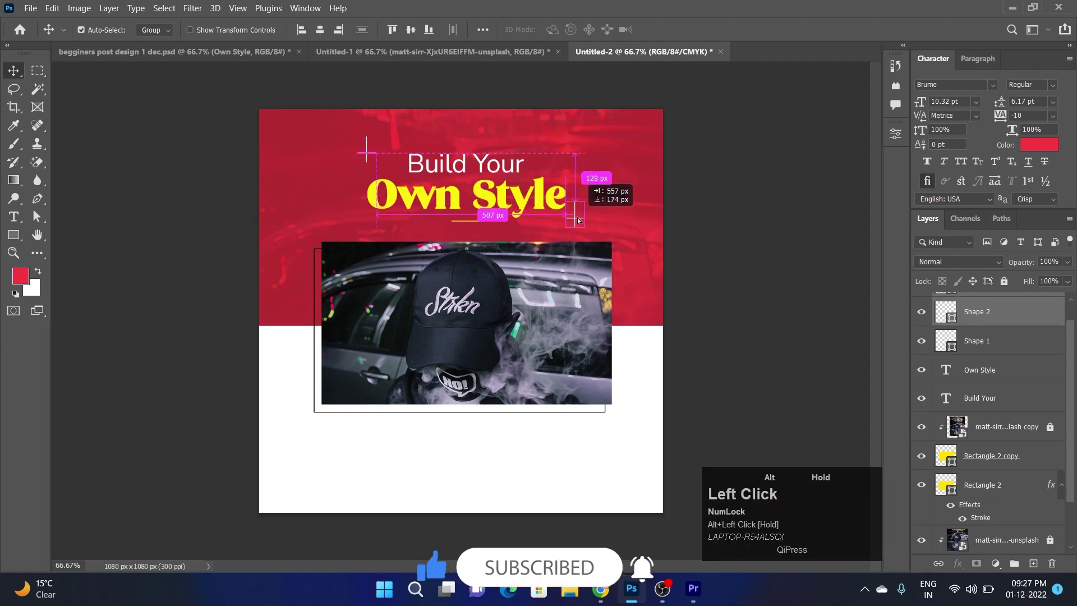
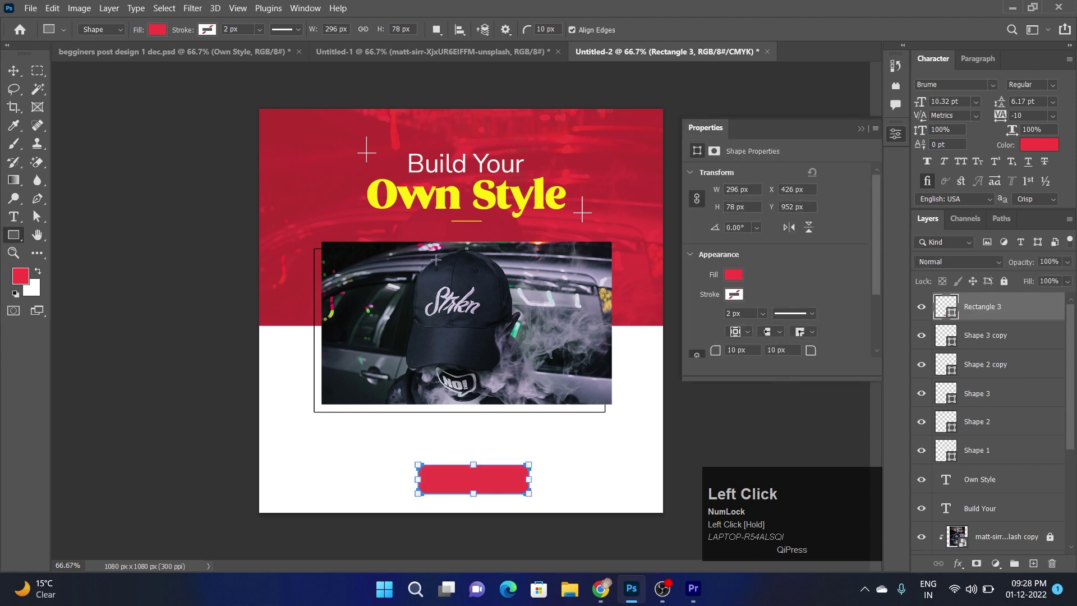
- Centre the red rounded button horizontally near the bottom of the post
scroll("down", 3)
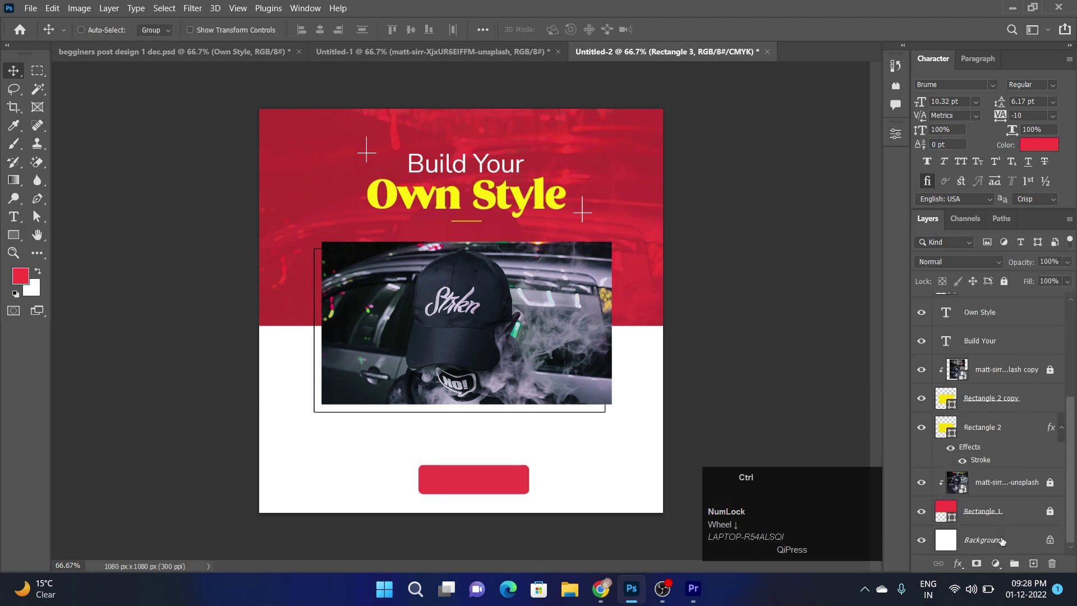
left_click(1004, 539)
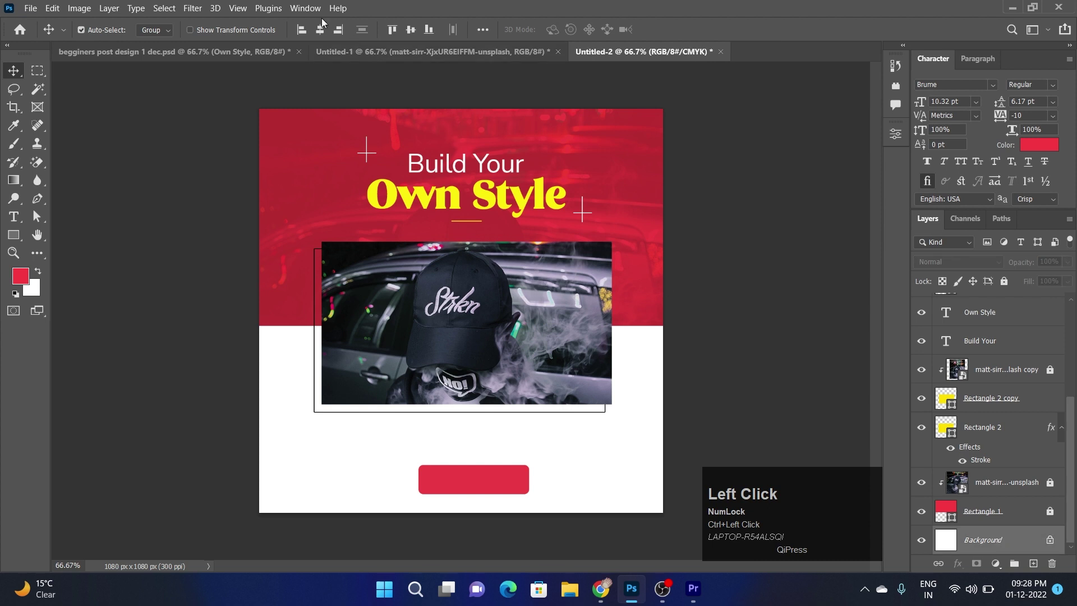
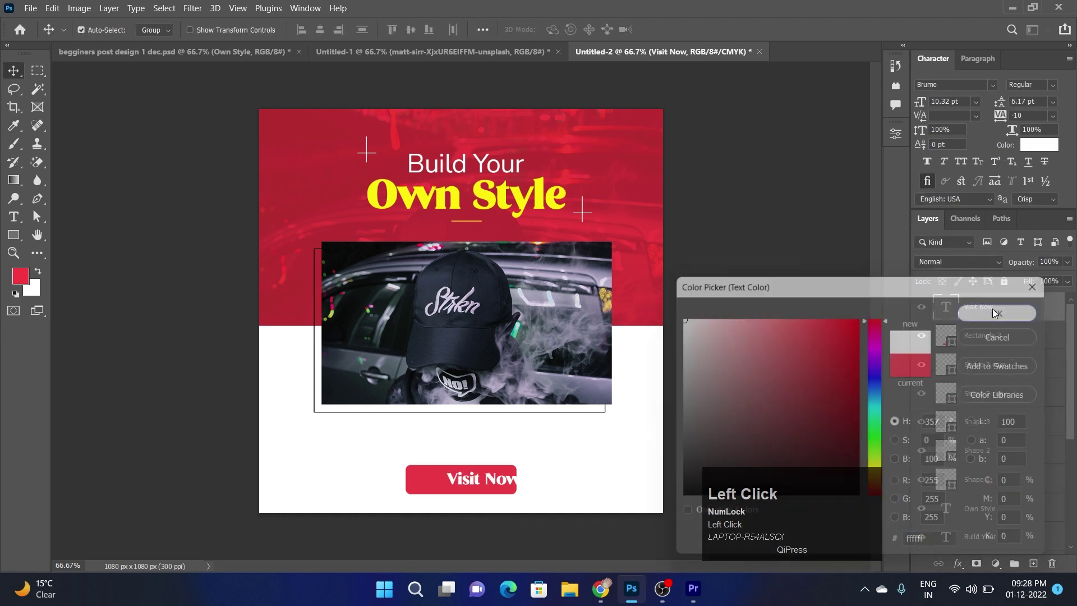
- Set the 'Visit Now' button text to Nunito Sans and start a yellow triangle beside the button
left_click(993, 90)
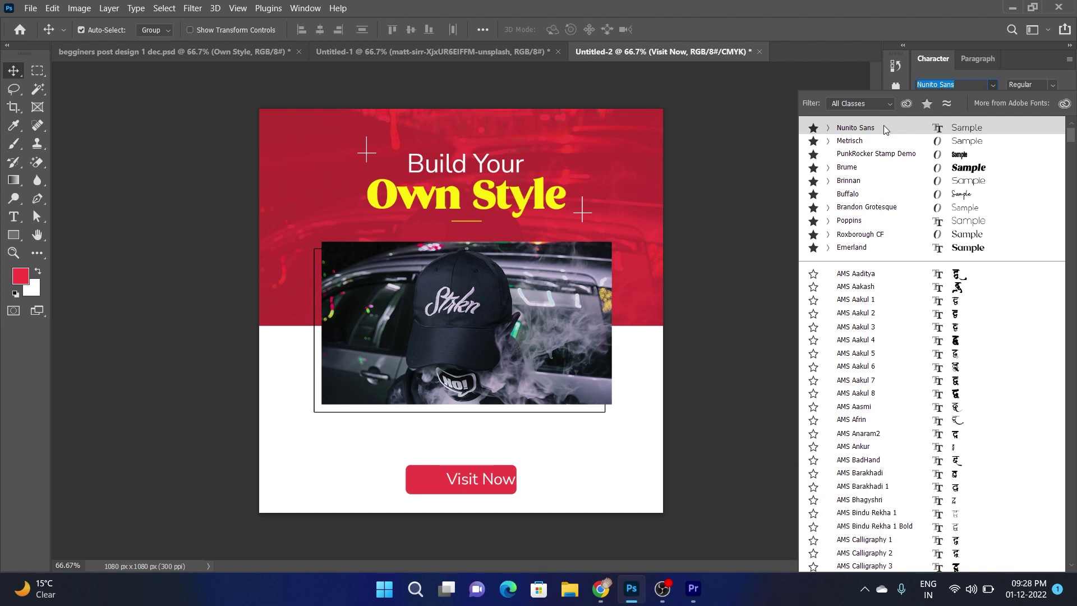
left_click(886, 130)
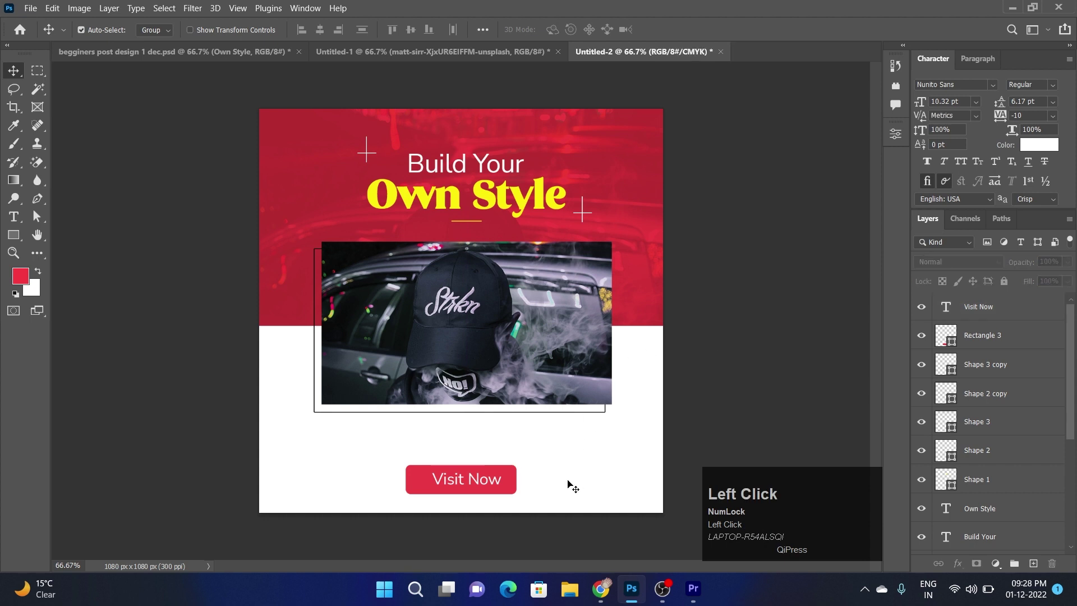
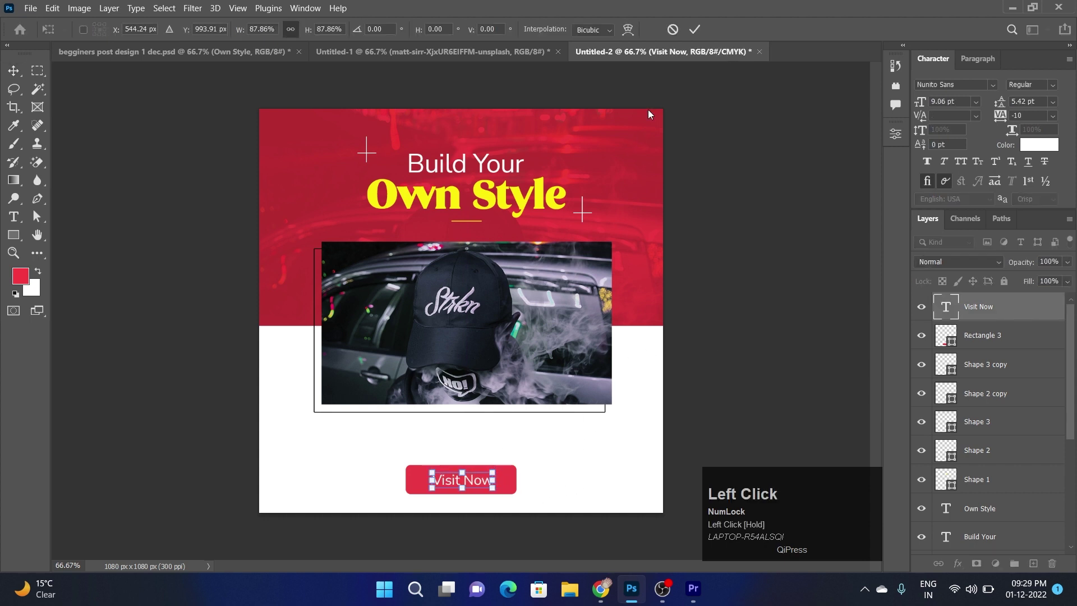
key("Up")
left_click(736, 354)
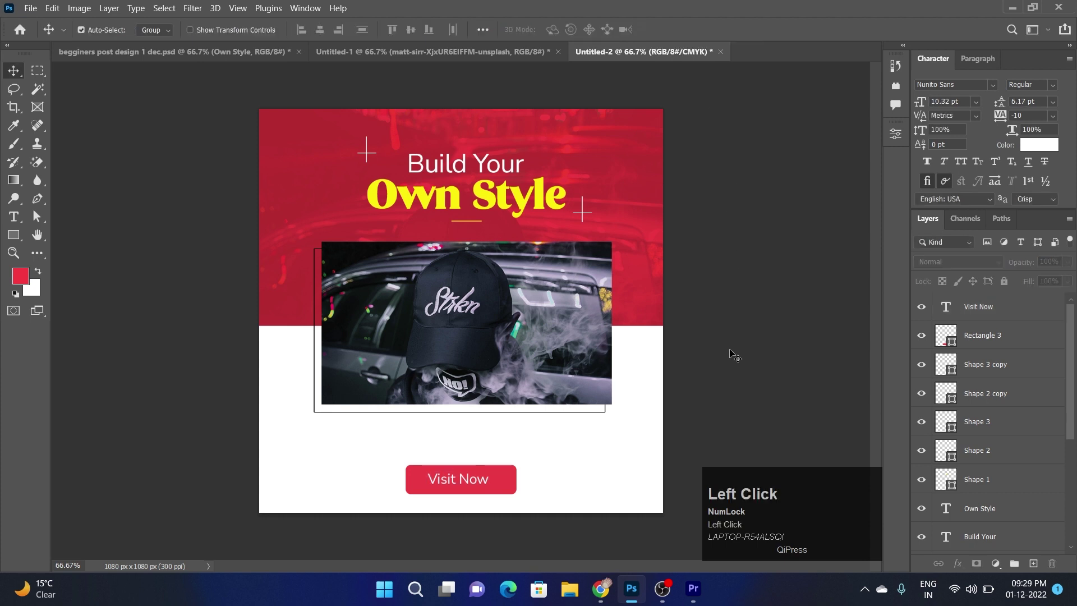
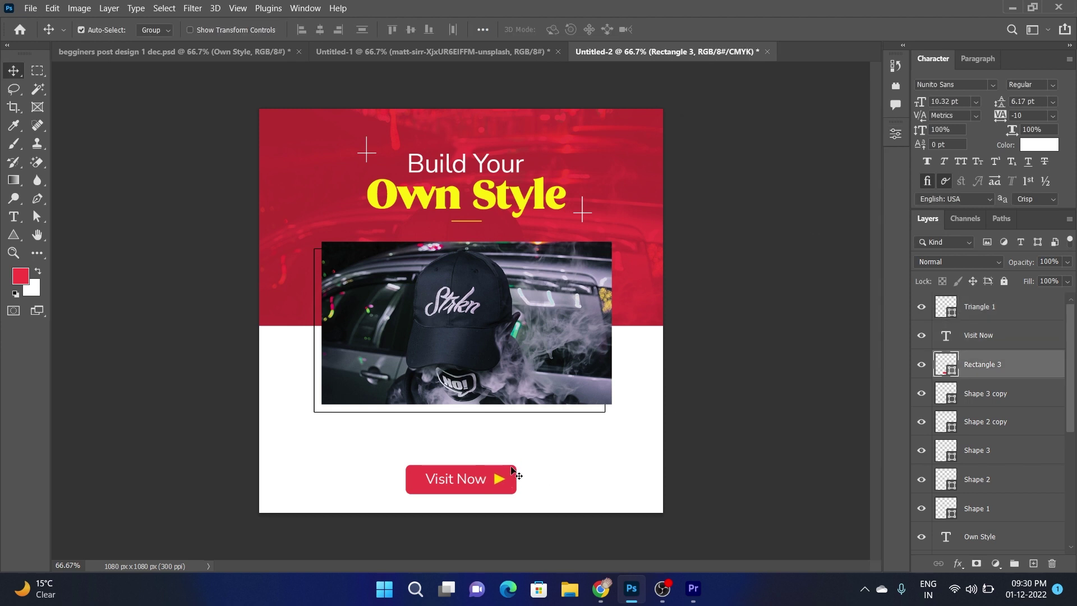
- Give the red Visit Now button (Rectangle 3) a Drop Shadow layer style
left_click(513, 470)
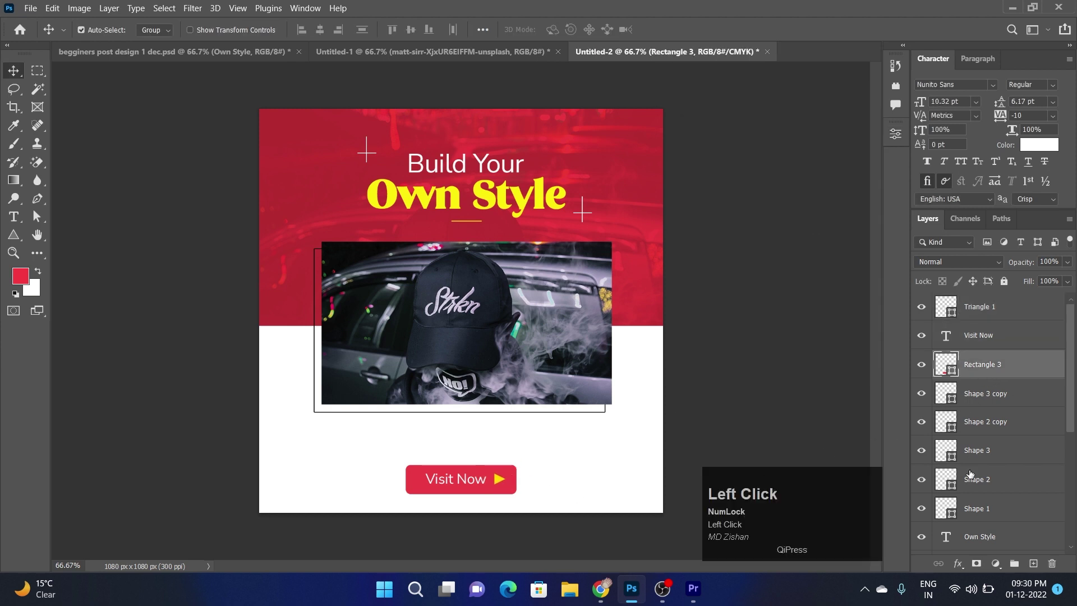
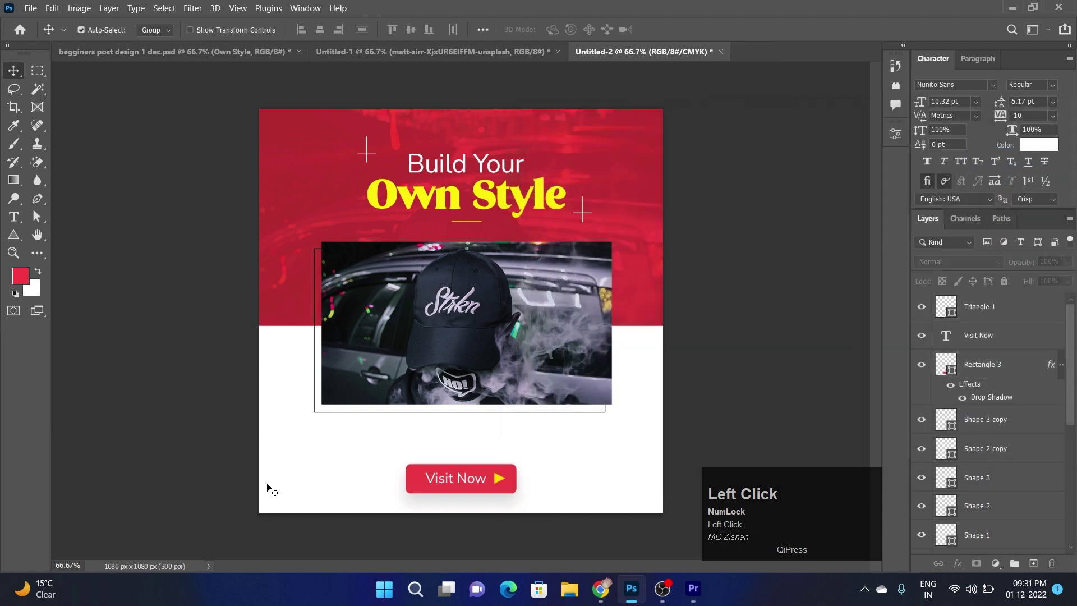
left_click(712, 424)
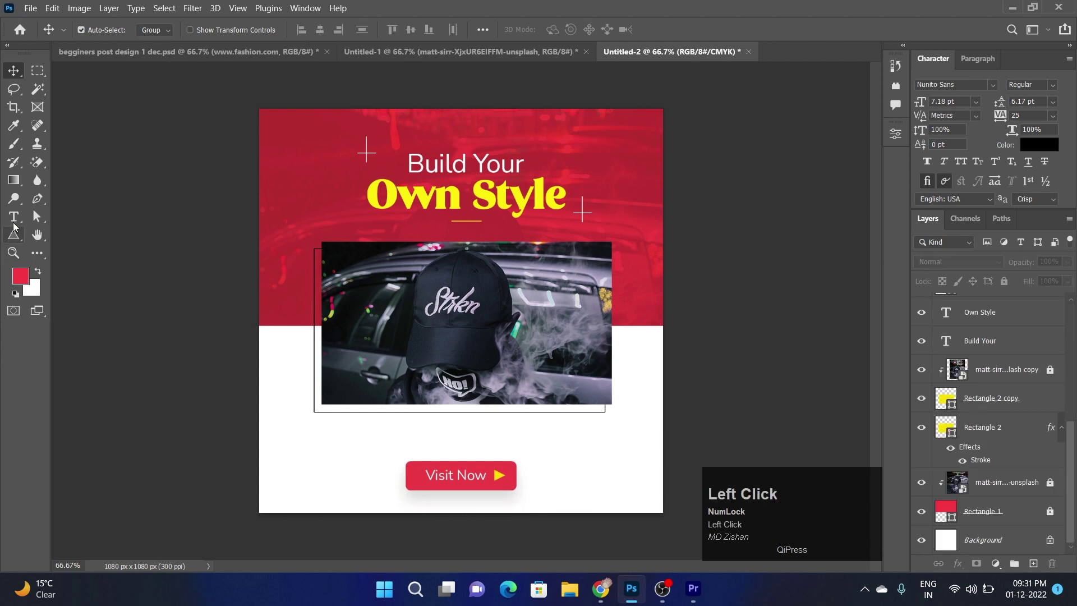
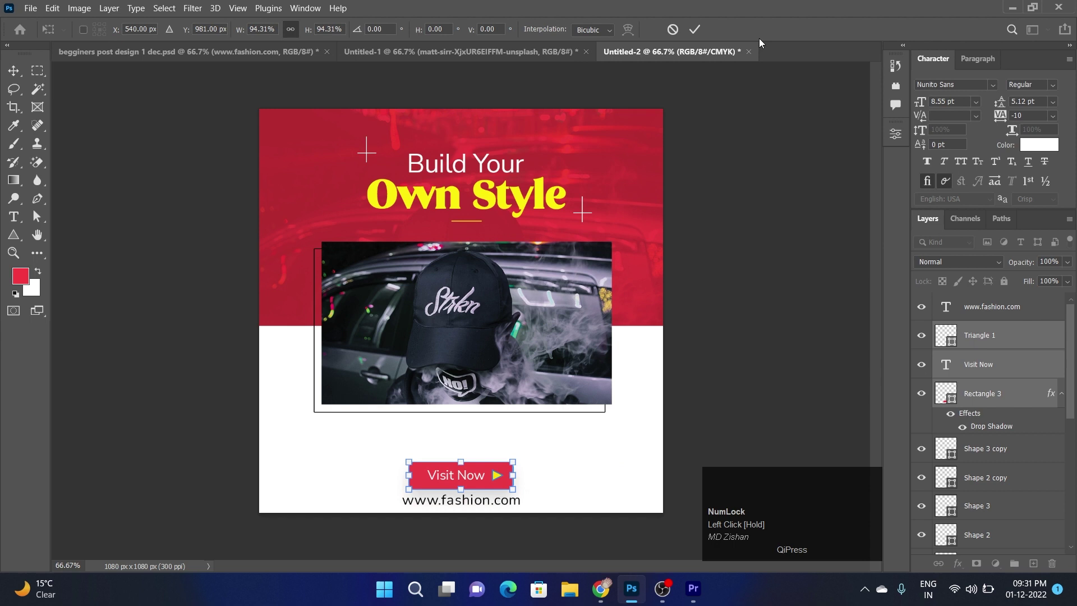
left_click(713, 397)
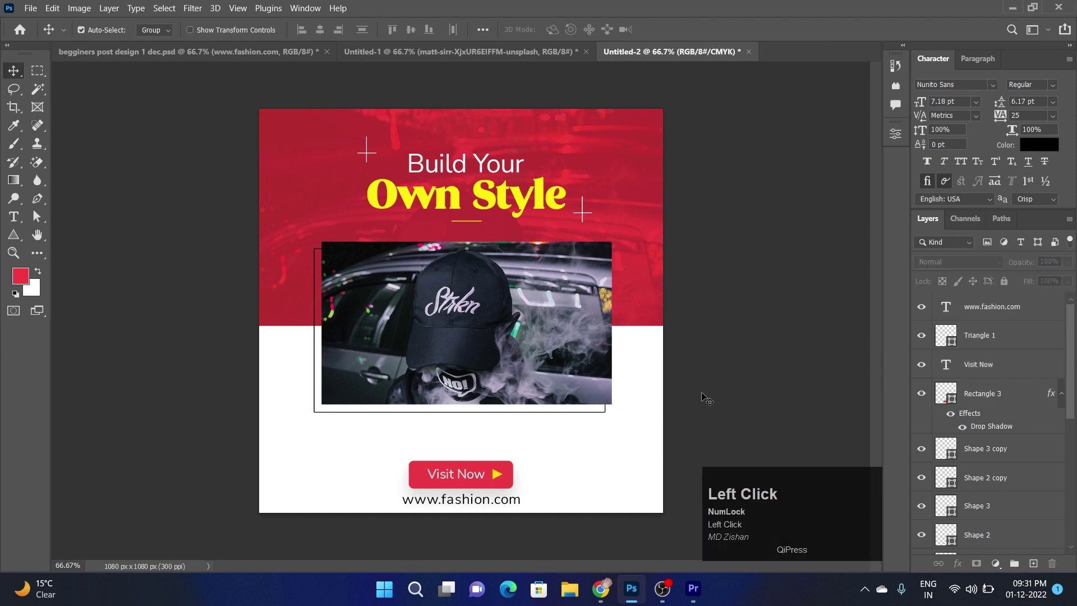
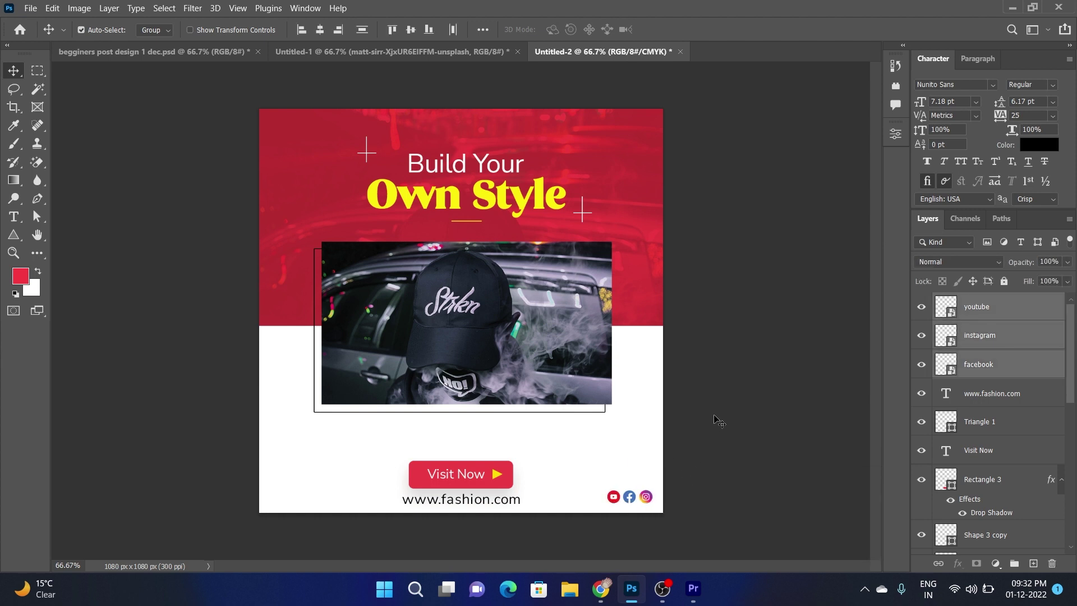
- Commit the youtube, facebook and instagram icons in the bottom-right corner and deselect
left_click(640, 388)
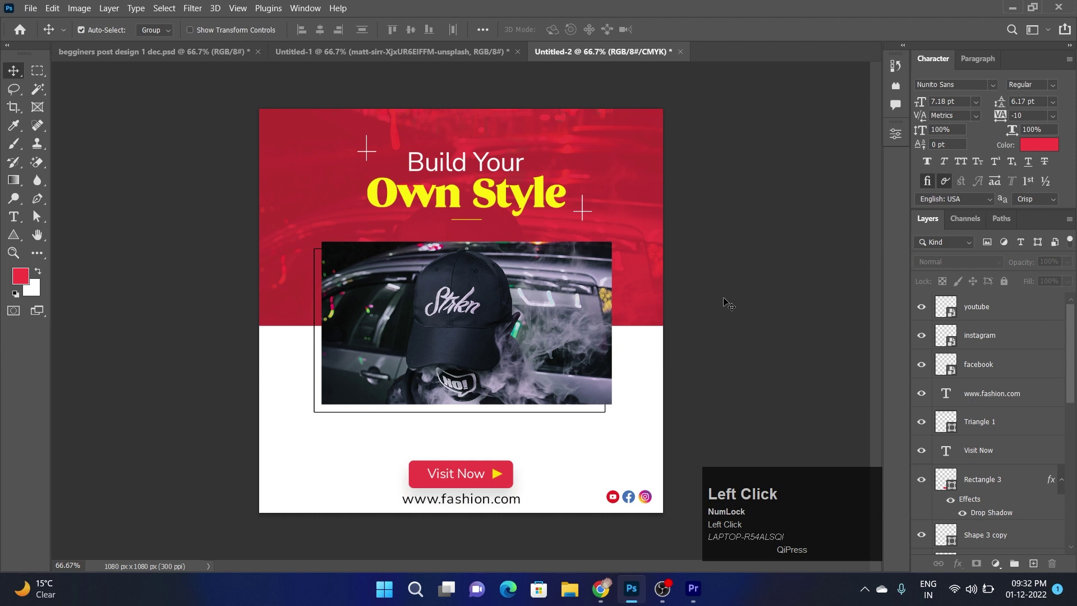
- Draw a white 2 px curved line across the red area and move Shape 4 behind the photo
left_click(45, 201)
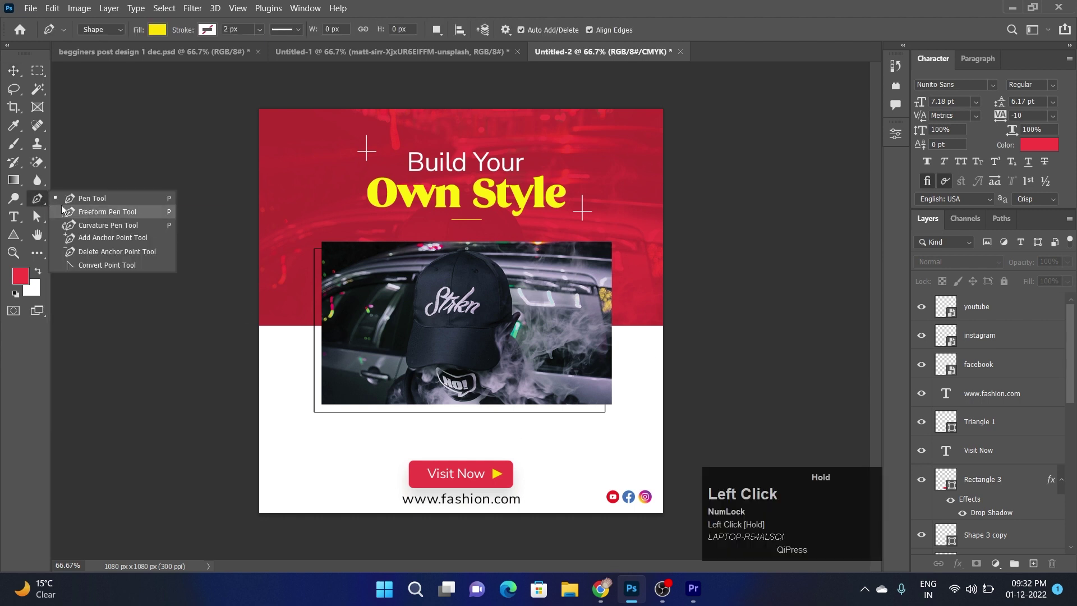
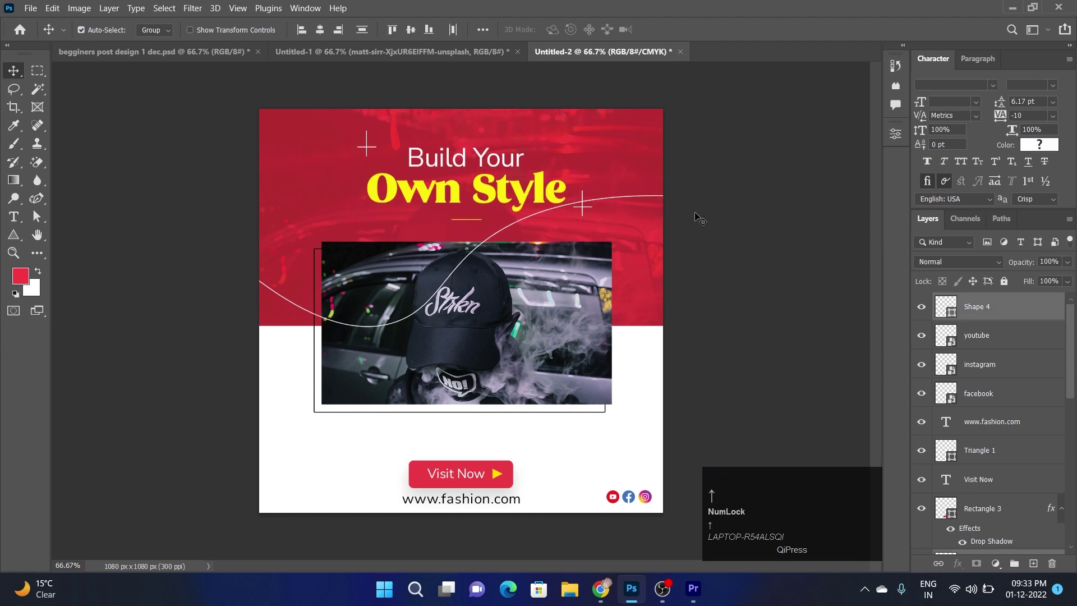
key("ctrl+z")
left_click_drag(725, 223, 644, 233)
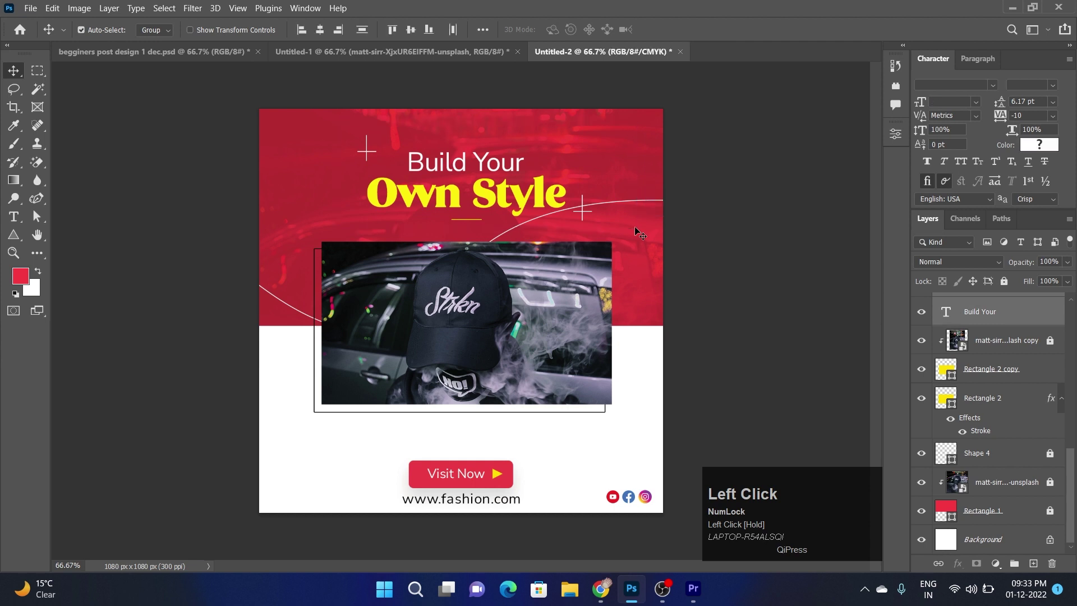
key("Up")
key("Left")
key("Right")
- Nudge the headline group slightly higher and start transforming it
left_click(700, 255)
scroll("down", 3)
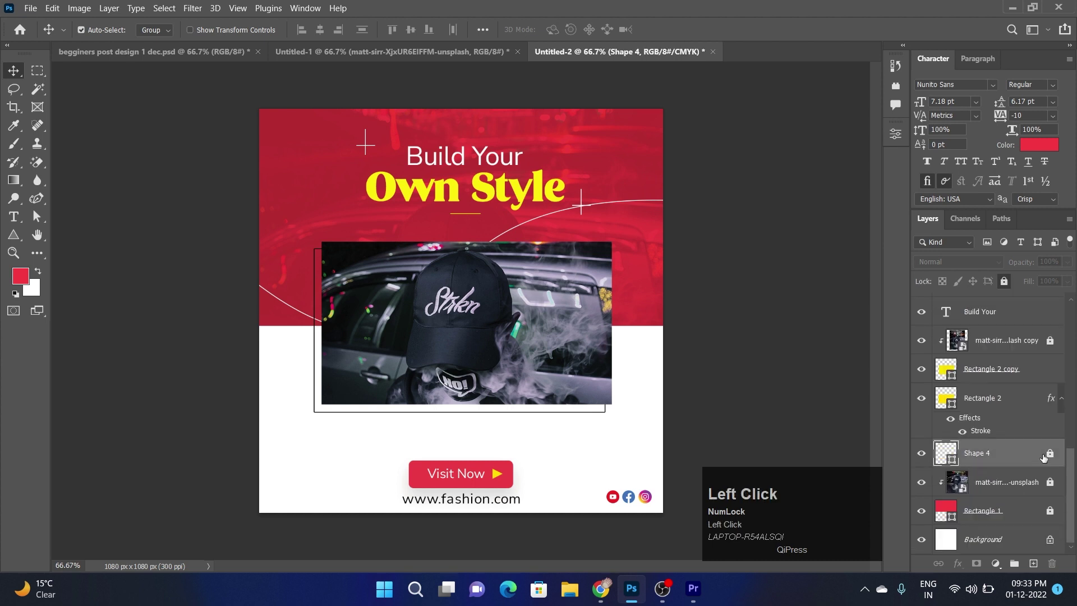
key("Down")
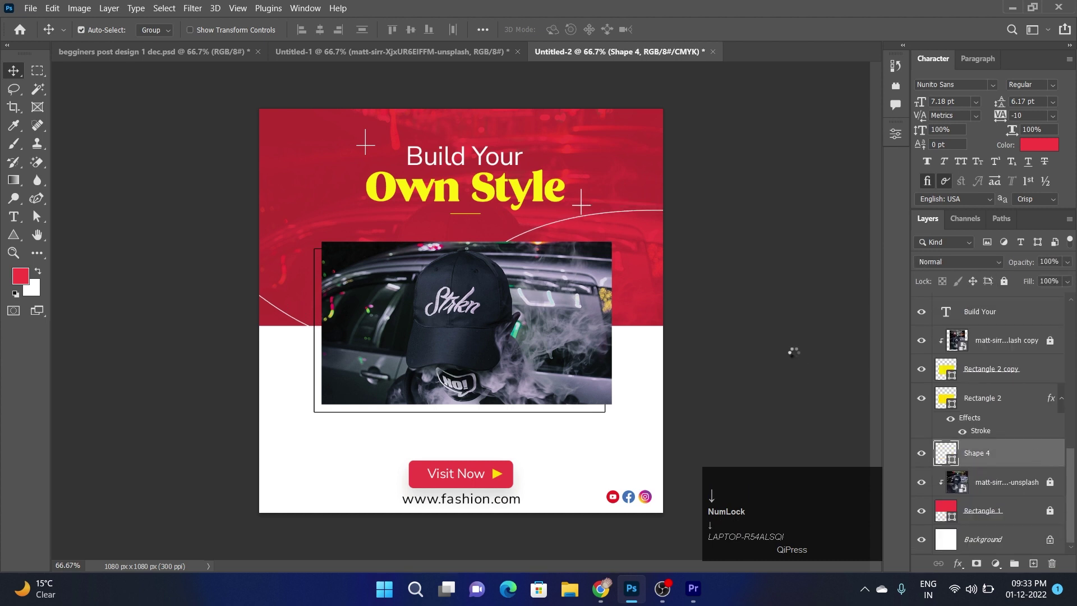
key("ctrl+t")
- Draw a red curved line along the bottom and reorder it behind the button and website
left_click(722, 309)
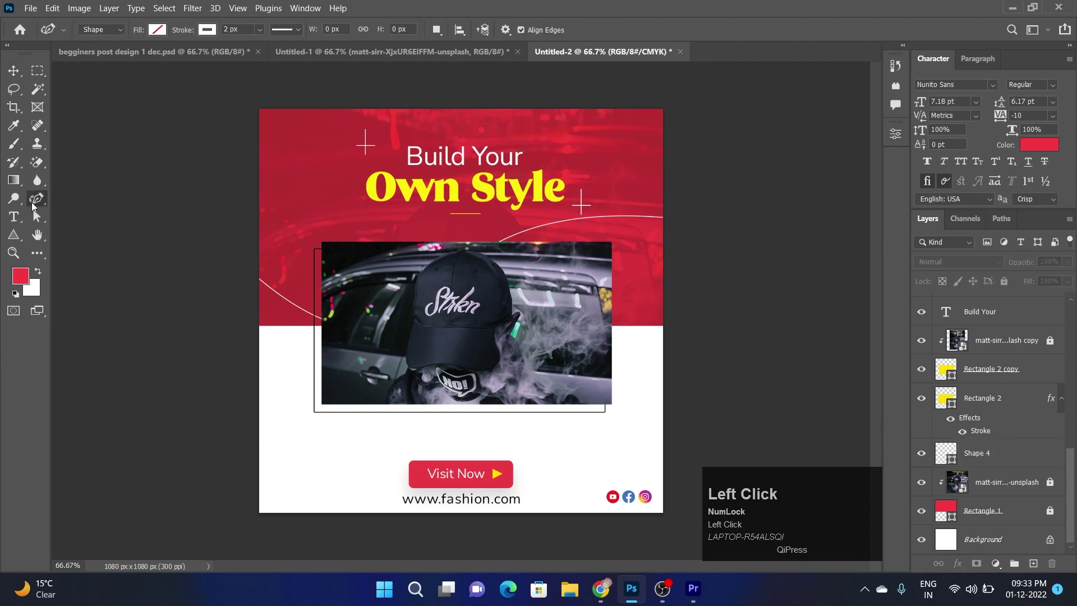
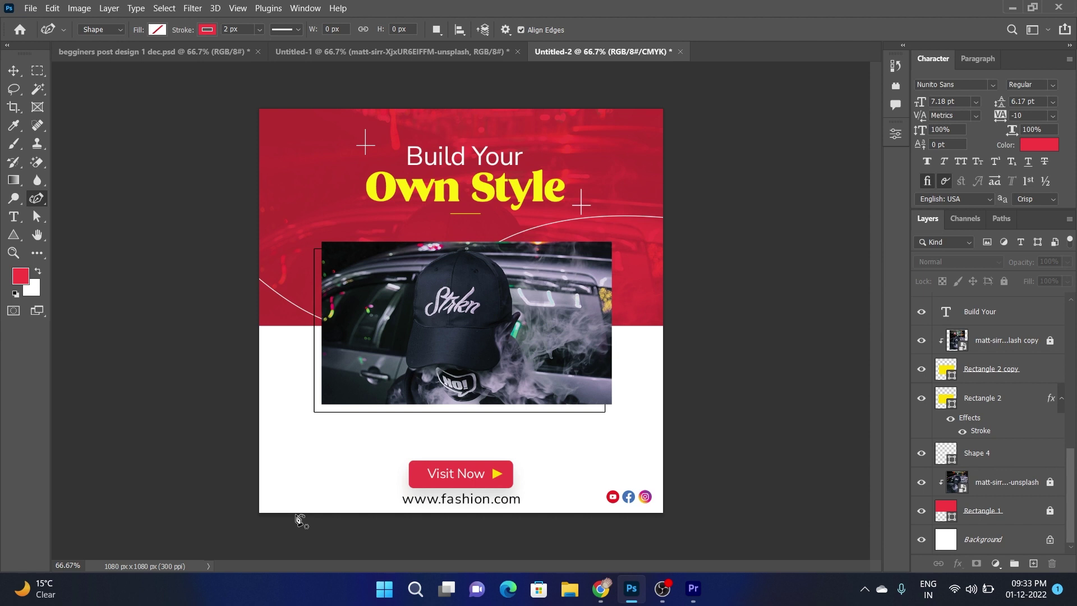
left_click(295, 517)
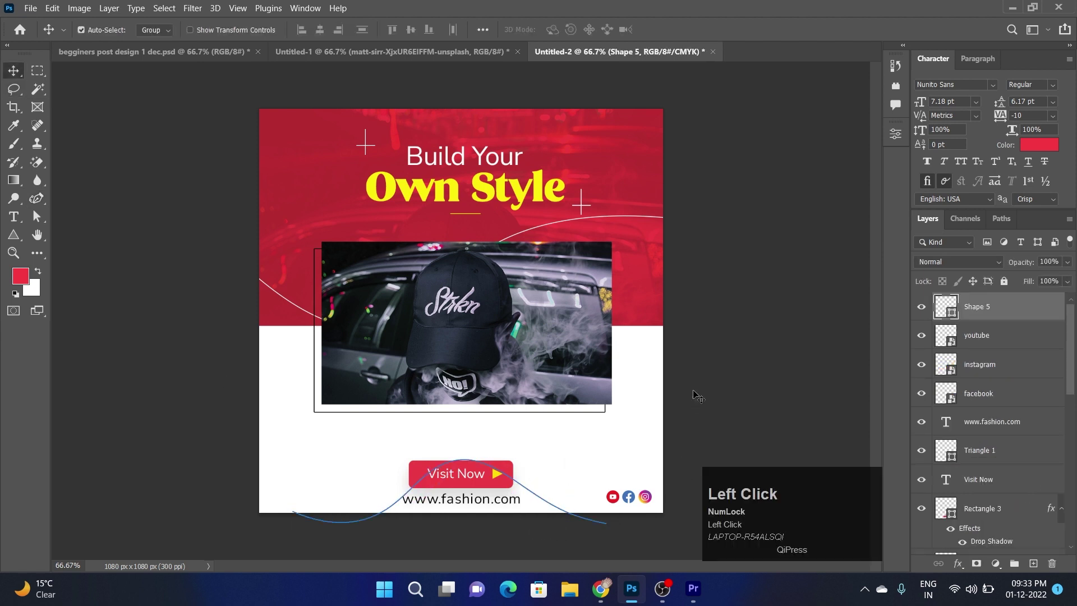
key("Down")
key("Left")
key("Down")
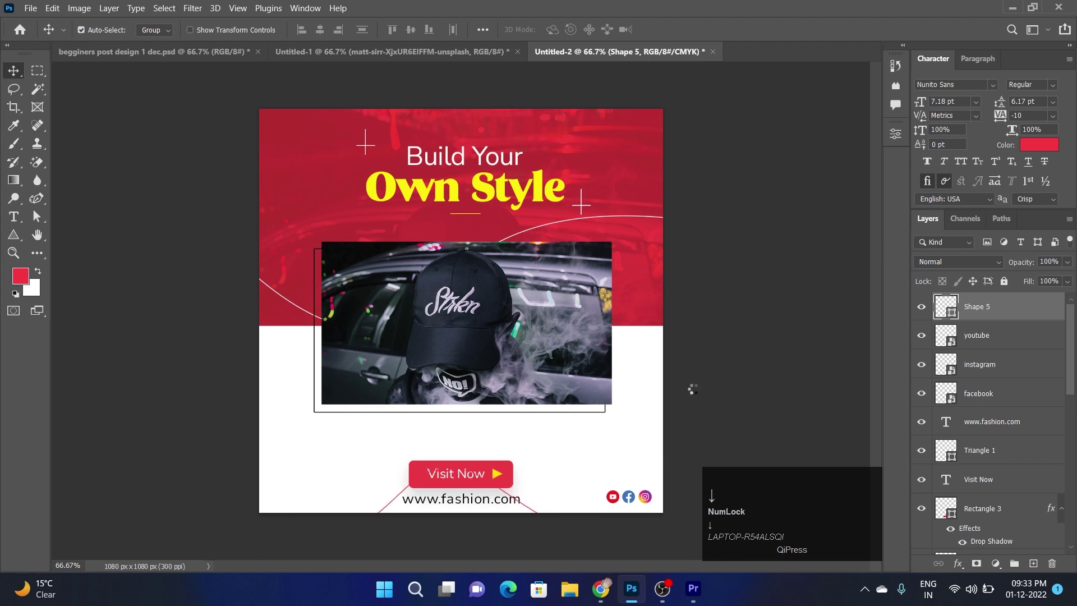
key("Left")
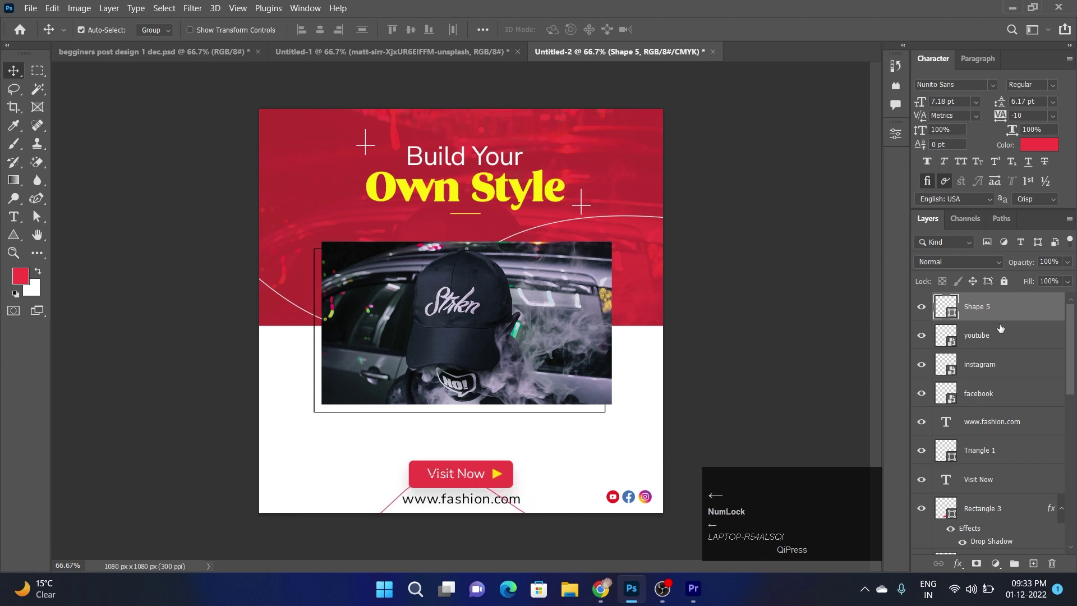
left_click_drag(999, 317, 957, 394)
scroll("down", 3)
- Select the photo and frame layers and nudge the framed photo slightly lower
left_click(1012, 335)
left_click(1056, 335)
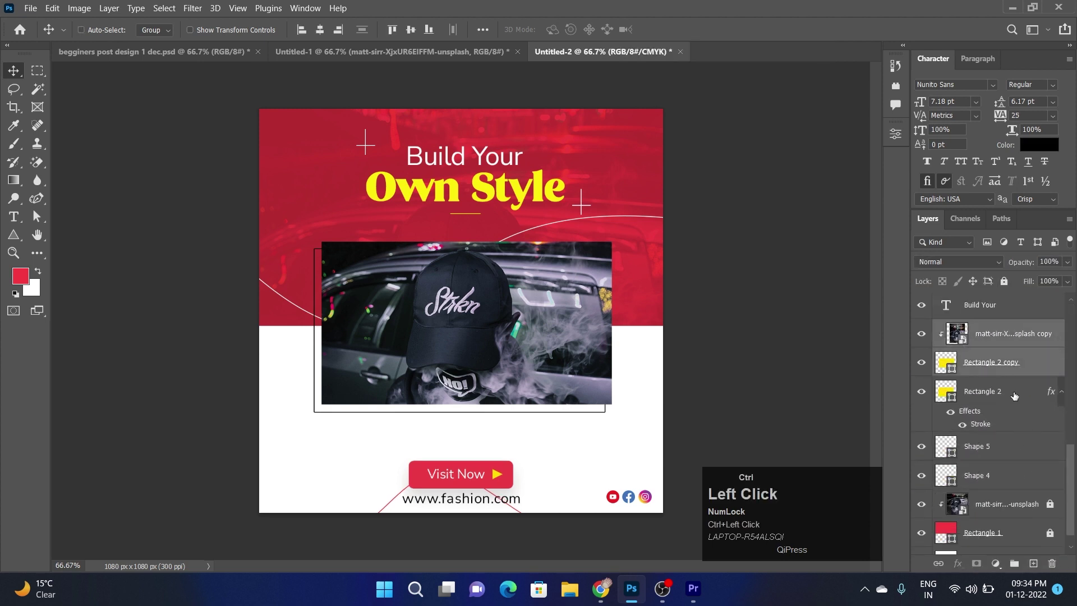
key("Down")
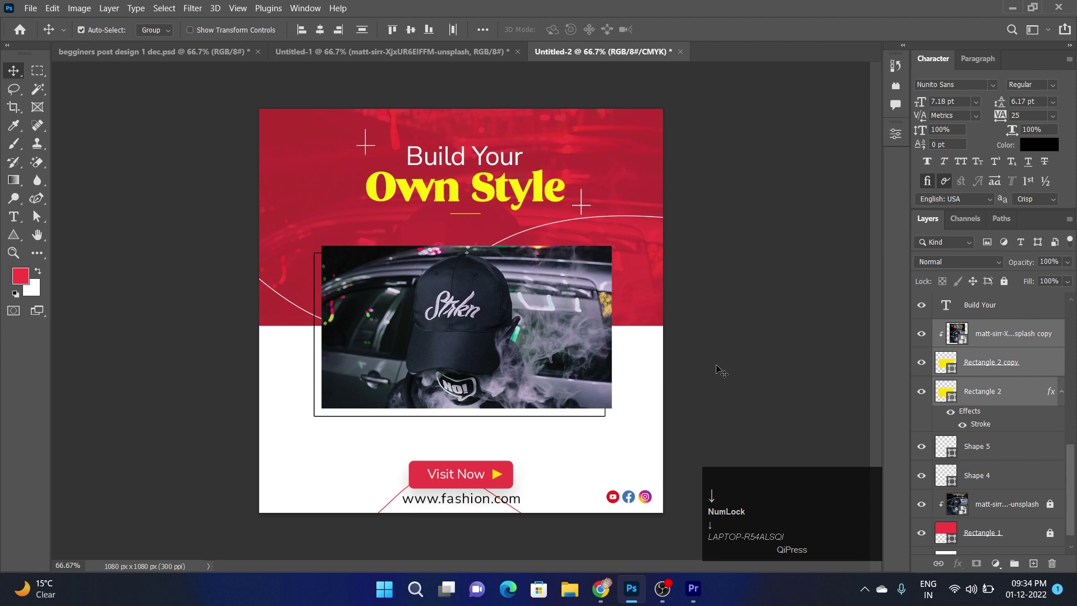
key("Up")
key("Down")
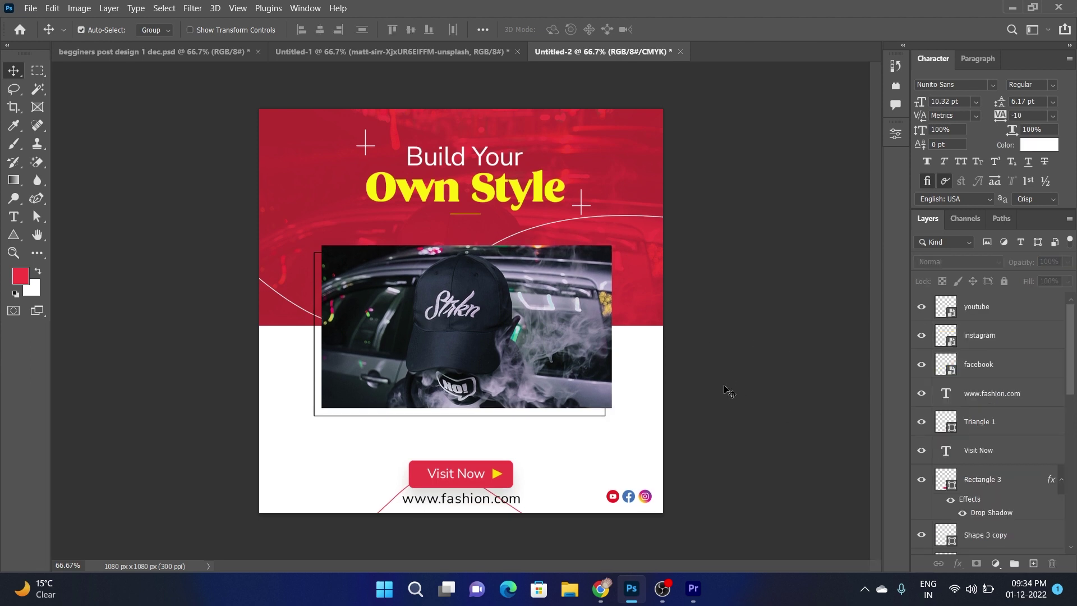